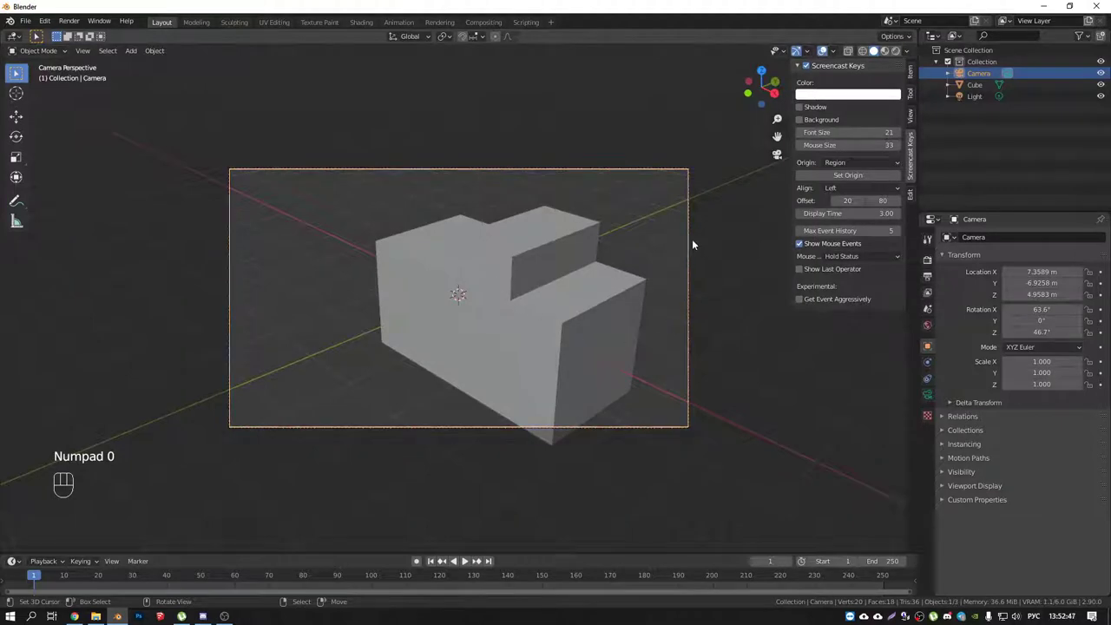
Look through the active camera and enable Lock Camera to View from the sidebar View settings.
right_click(693, 180)
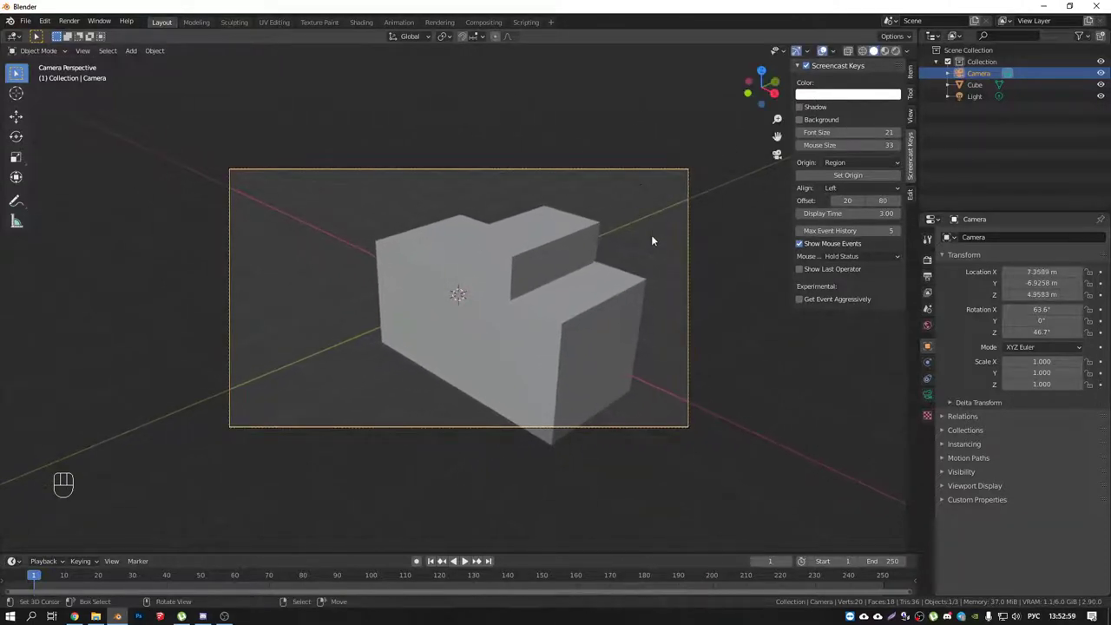
key("r")
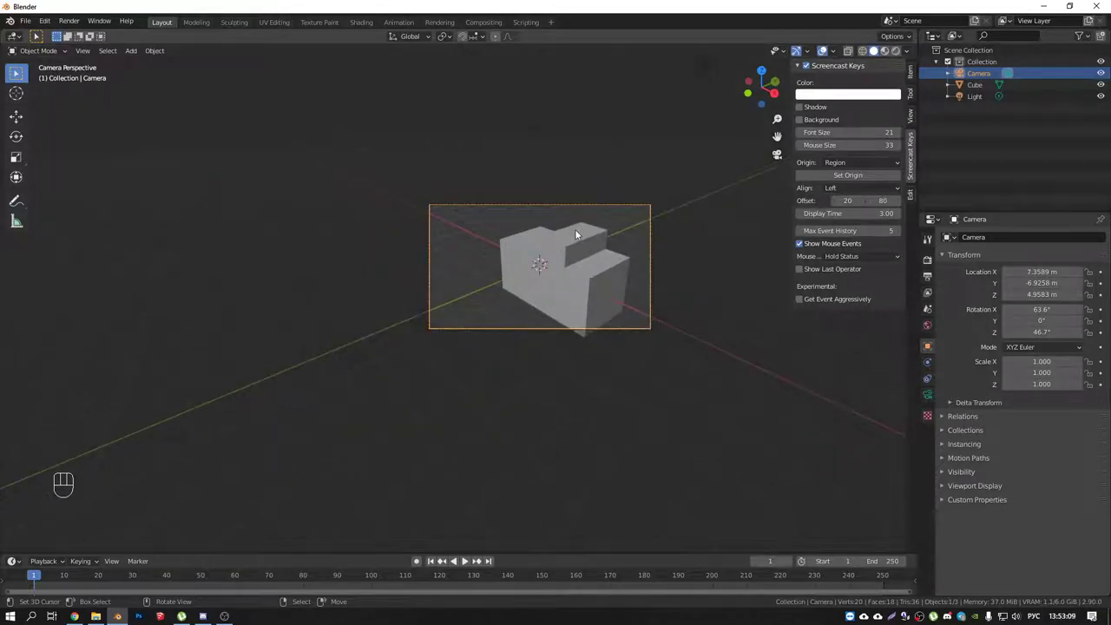
left_click_drag(546, 238, 550, 235)
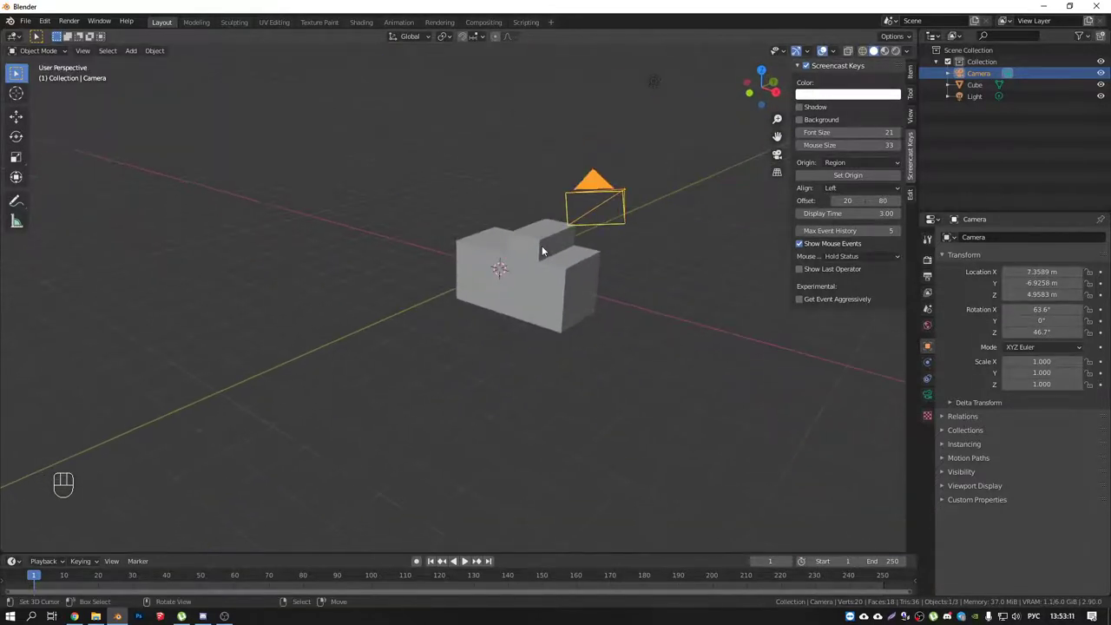
left_click_drag(541, 224, 512, 240)
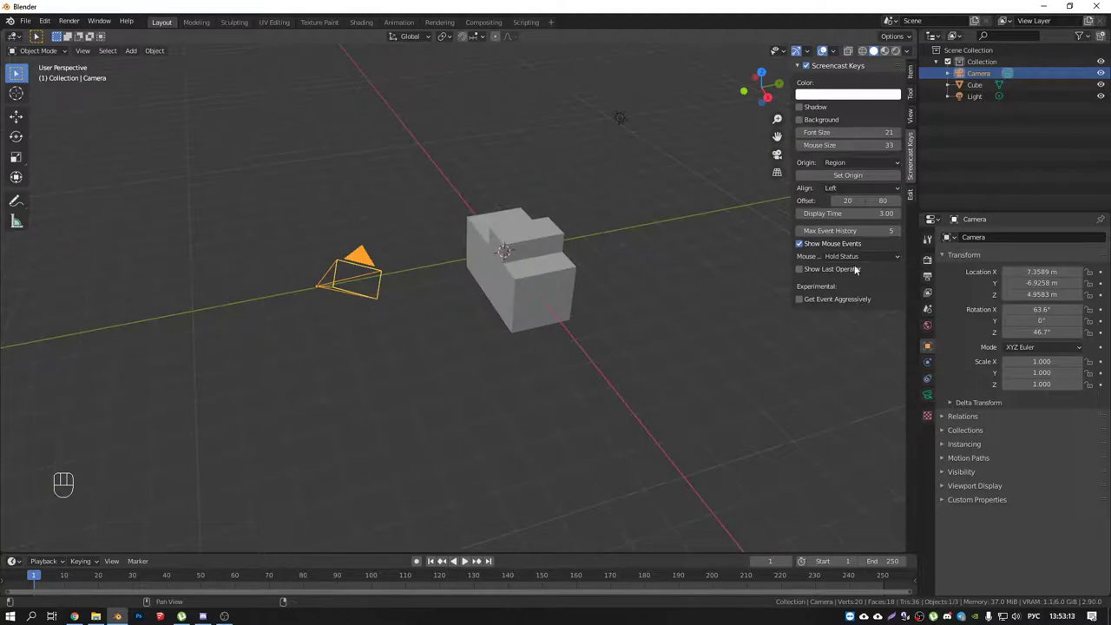
left_click(917, 117)
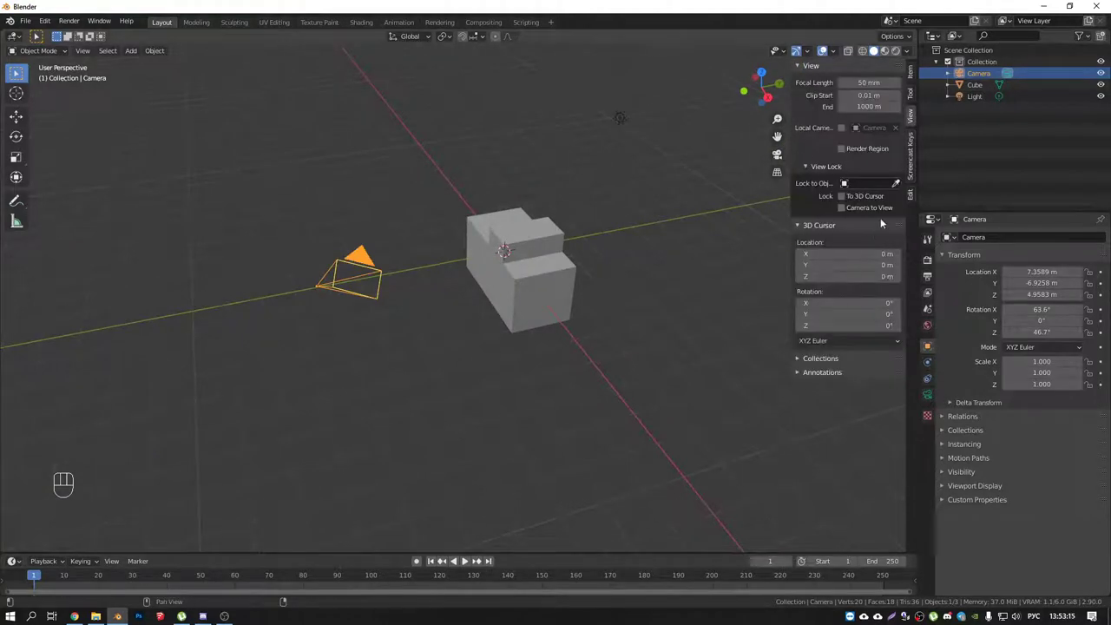
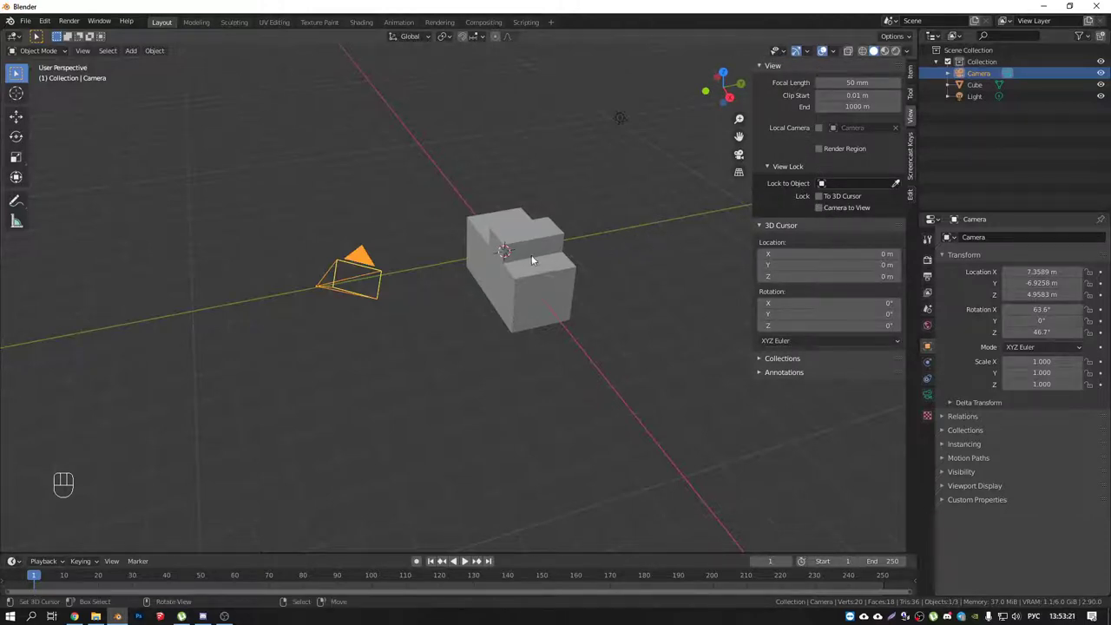
key("KP_0")
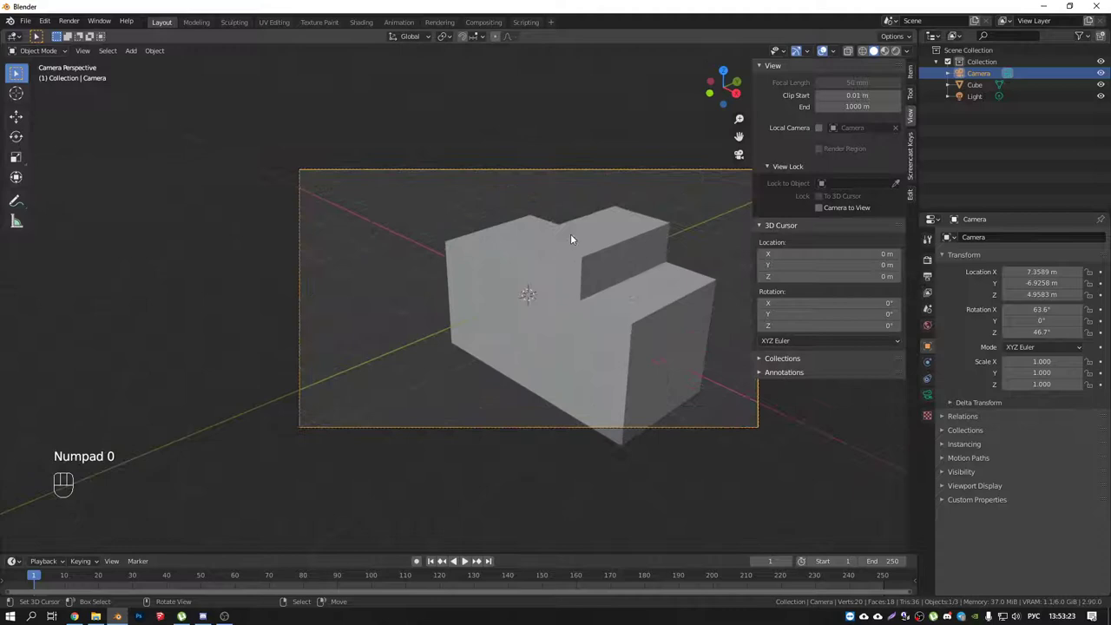
middle_click(614, 263)
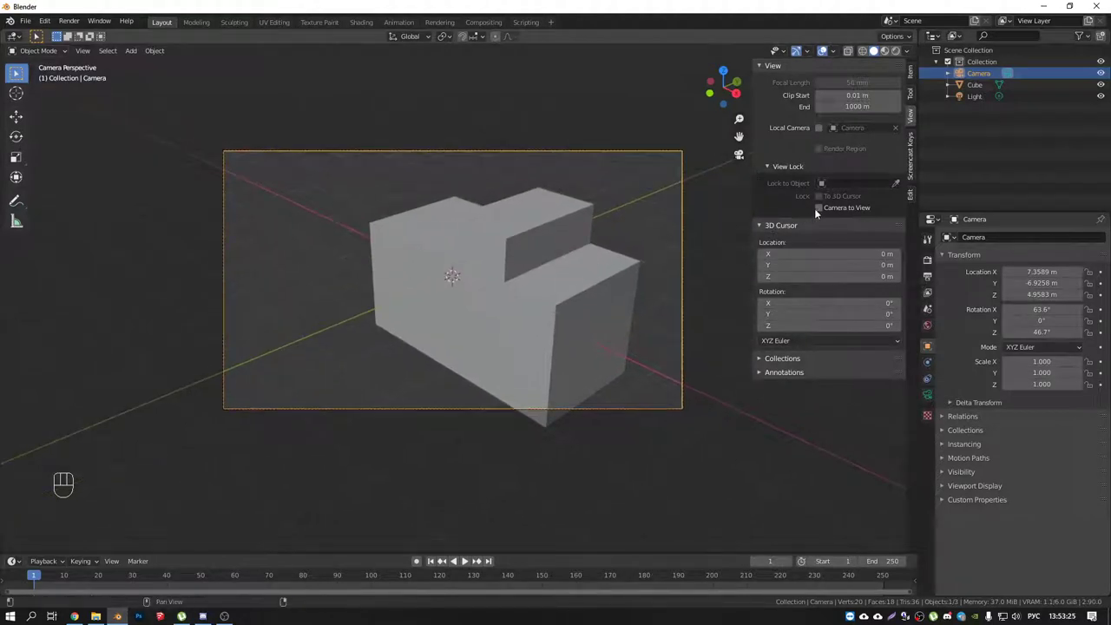
left_click(826, 212)
Pull the camera back and lower around the stepped block so it frames it from the side.
left_click_drag(553, 263, 550, 231)
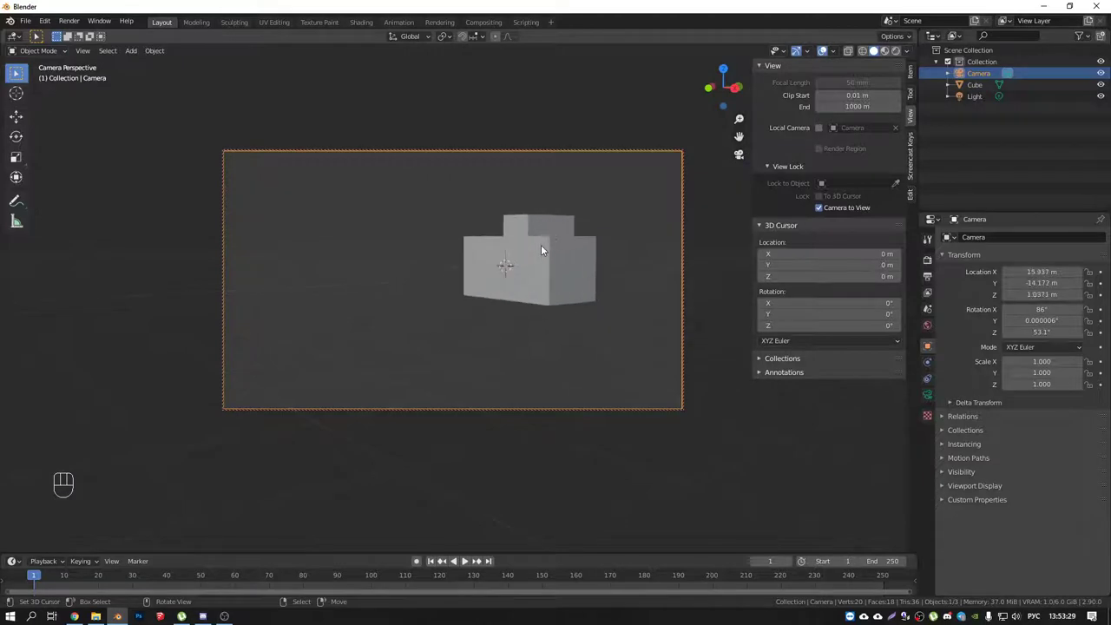
left_click_drag(575, 277, 527, 286)
left_click_drag(538, 276, 567, 285)
left_click_drag(534, 296, 563, 272)
left_click_drag(547, 277, 632, 290)
left_click_drag(610, 296, 650, 296)
middle_click(601, 277)
middle_click(571, 263)
Disable Lock Camera to View and orbit out to see the whole scene.
left_click(821, 210)
left_click_drag(652, 222, 516, 243)
left_click_drag(376, 181, 455, 184)
right_click(452, 180)
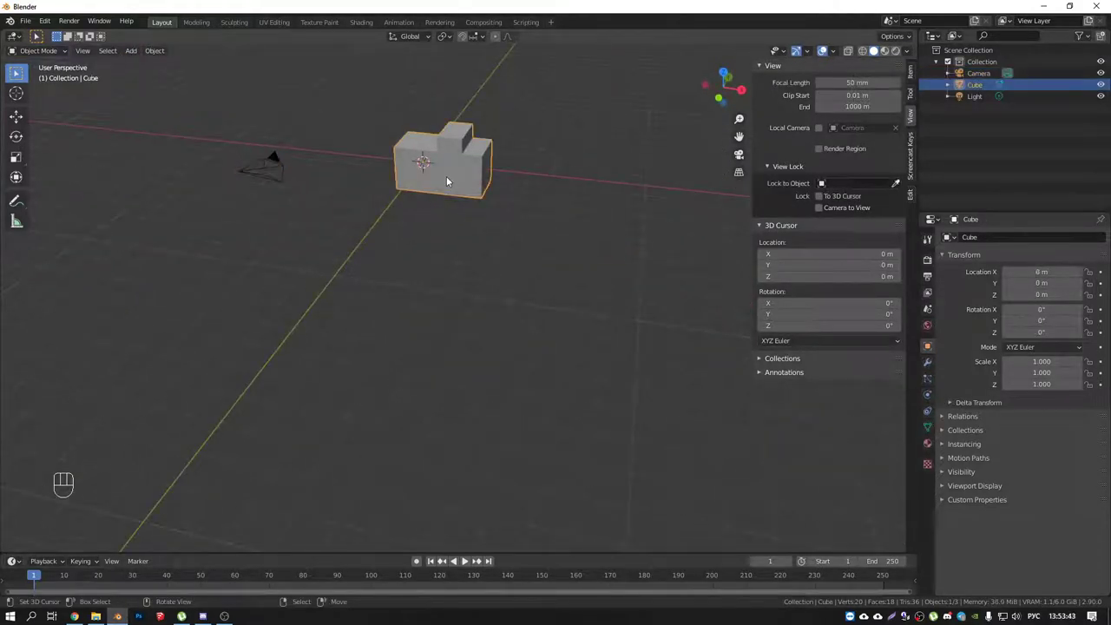
Orbit to the block's front face and snap the camera to this view close in front of the block.
left_click_drag(463, 188, 473, 290)
left_click_drag(473, 283, 504, 241)
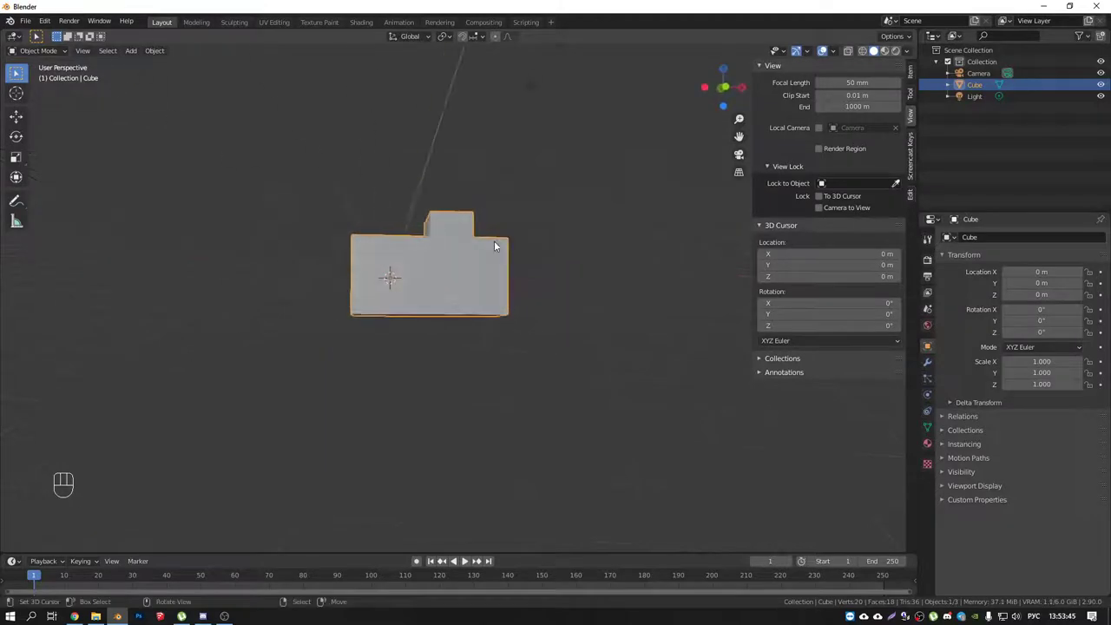
left_click_drag(496, 257, 543, 243)
middle_click(523, 249)
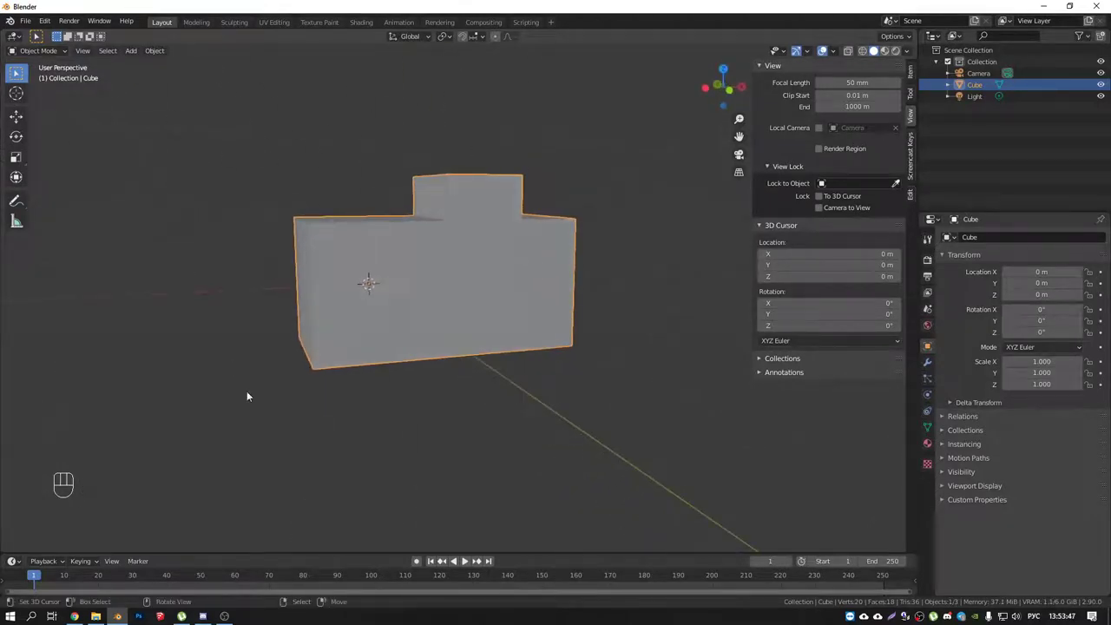
left_click_drag(504, 240, 513, 238)
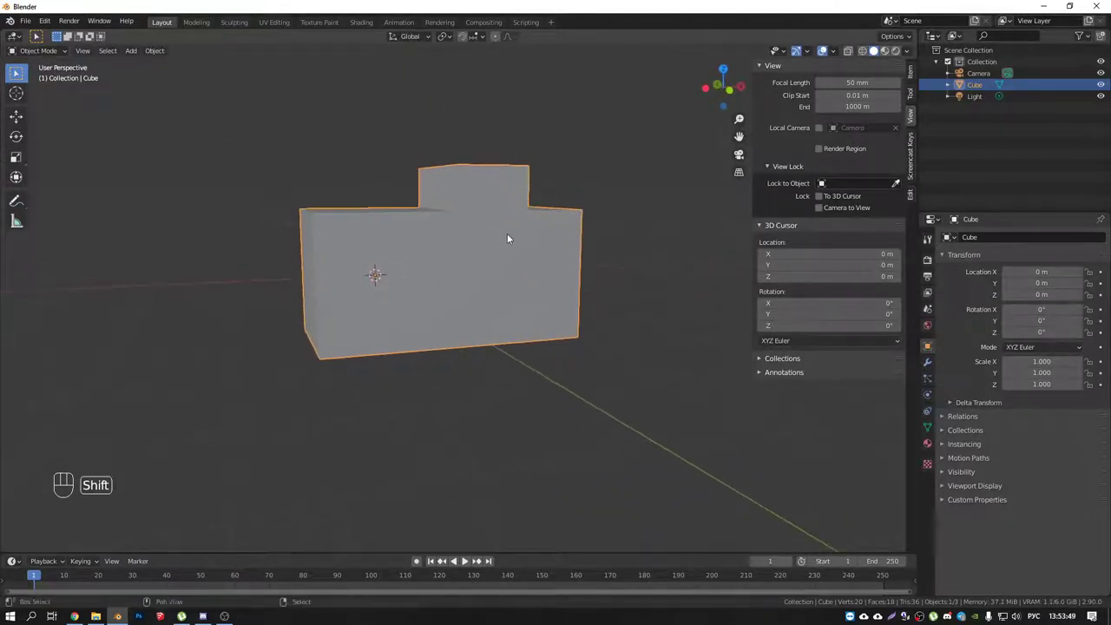
middle_click(525, 247)
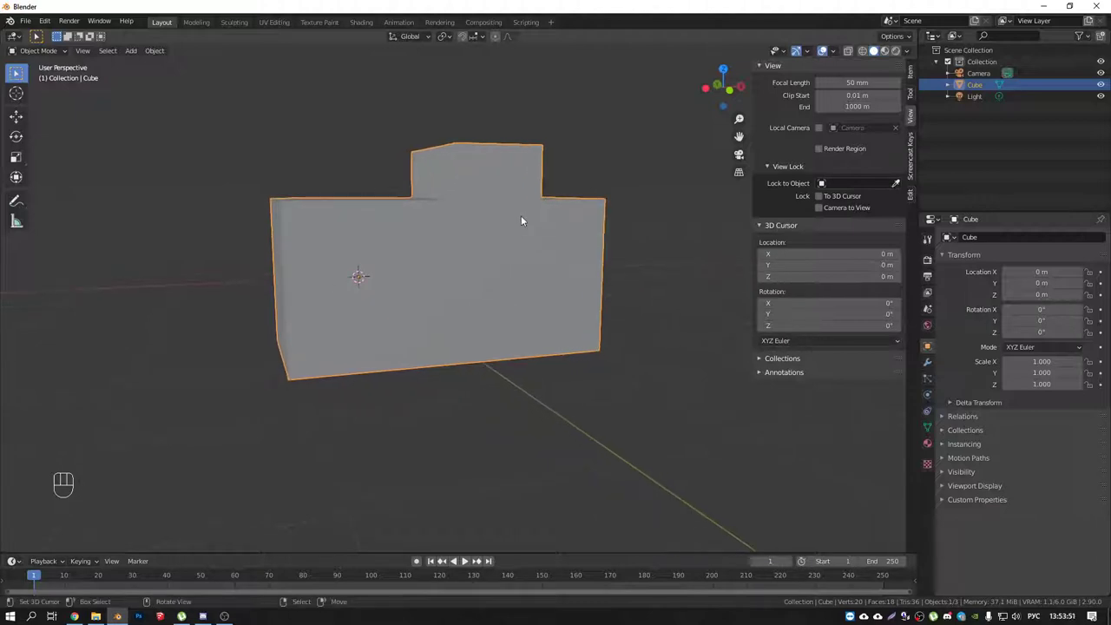
key("ctrl+alt+KP_0")
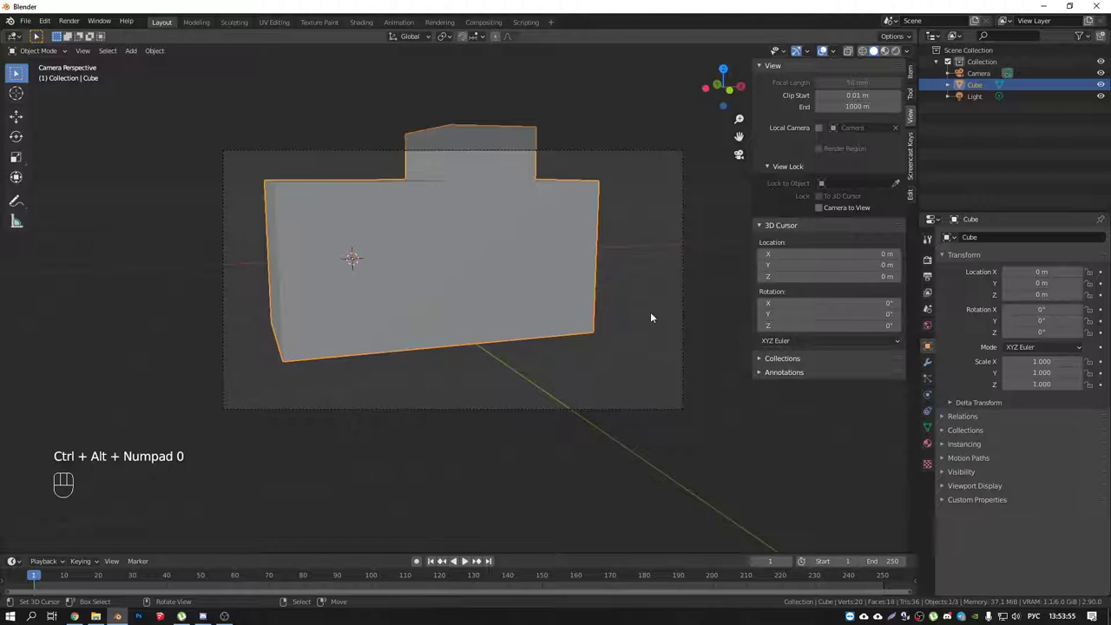
right_click(686, 158)
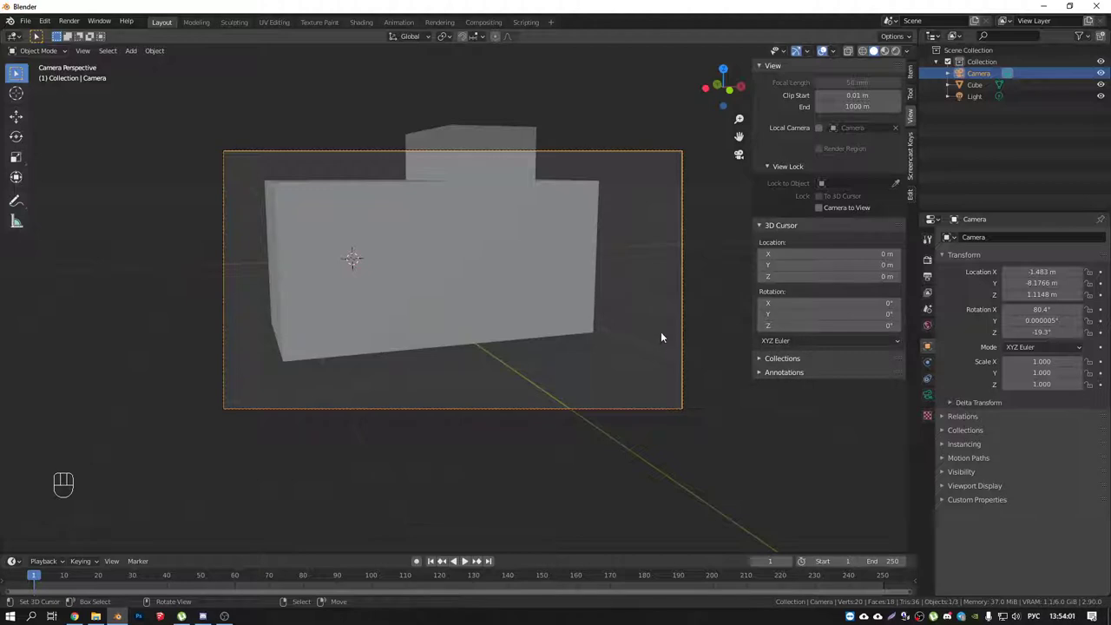
Leave the camera view and move the Cube off the world origin and upward.
left_click_drag(586, 291, 503, 316)
left_click_drag(433, 310, 453, 331)
right_click(395, 339)
right_click(422, 320)
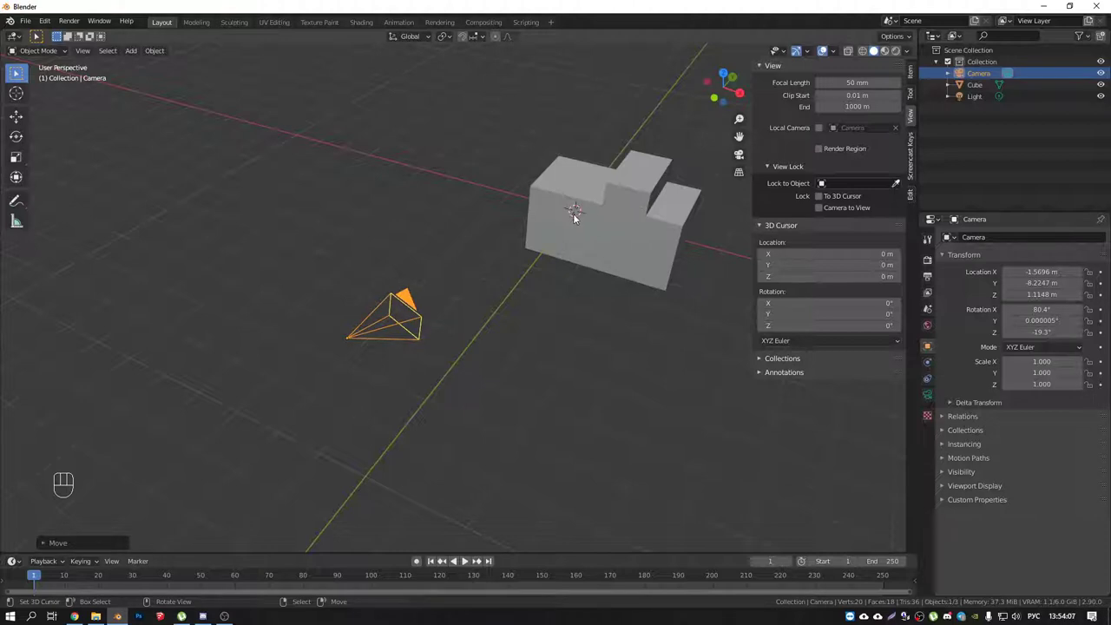
left_click_drag(603, 218, 511, 184)
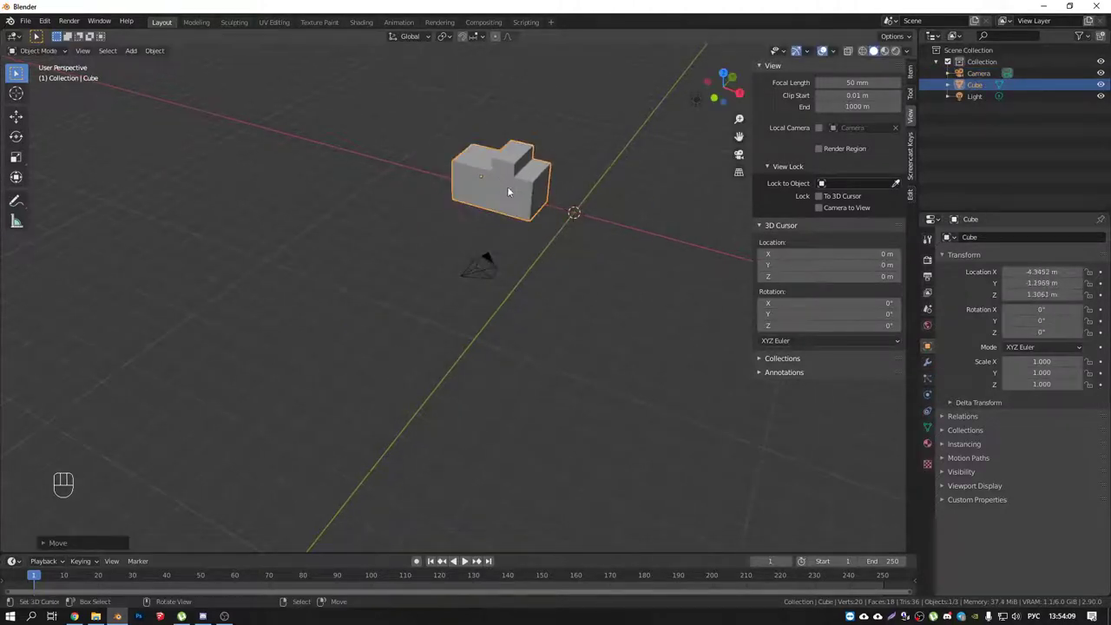
Add a Plain Axes Empty to the scene near the world origin.
left_click_drag(533, 228, 514, 221)
right_click(423, 291)
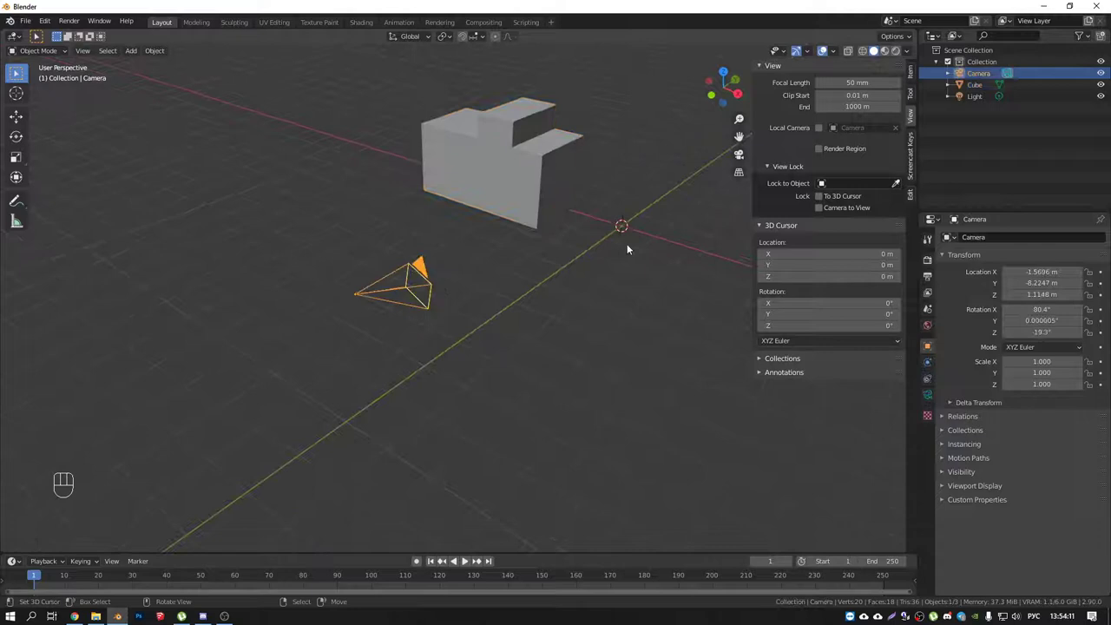
key("shift+a")
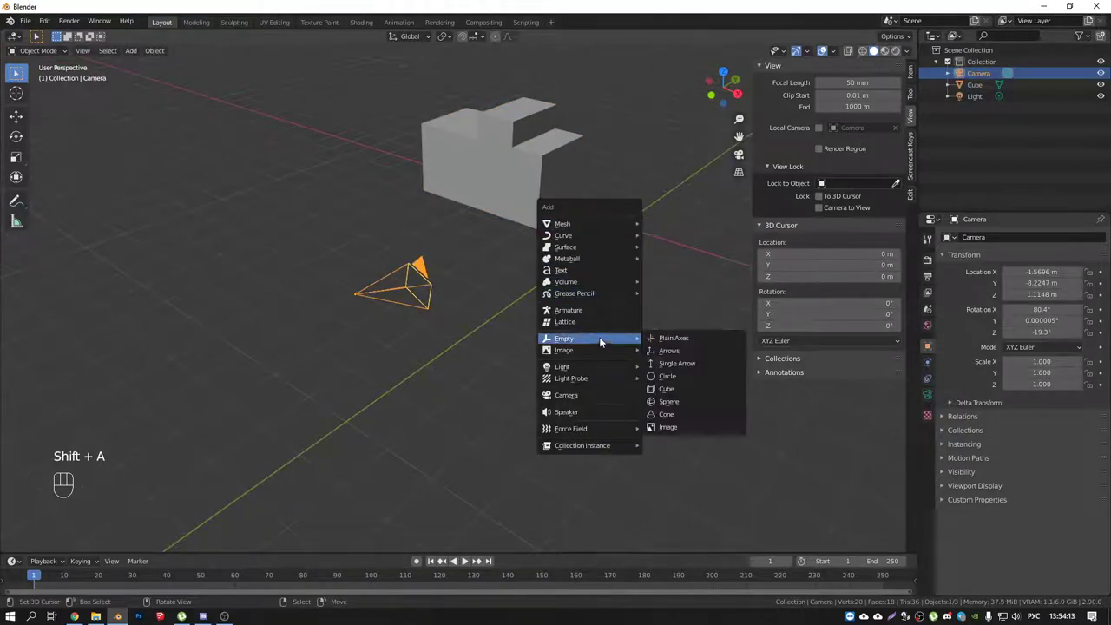
left_click_drag(621, 240, 603, 239)
right_click(386, 237)
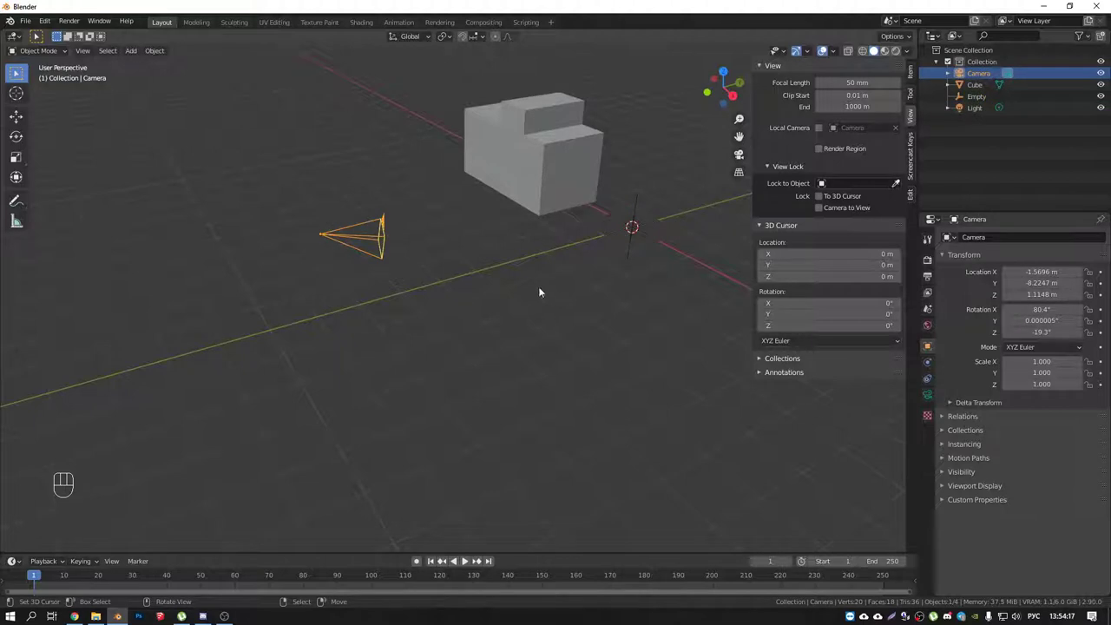
Give the camera a Track To constraint targeting the Empty via the eyedropper.
left_click(931, 379)
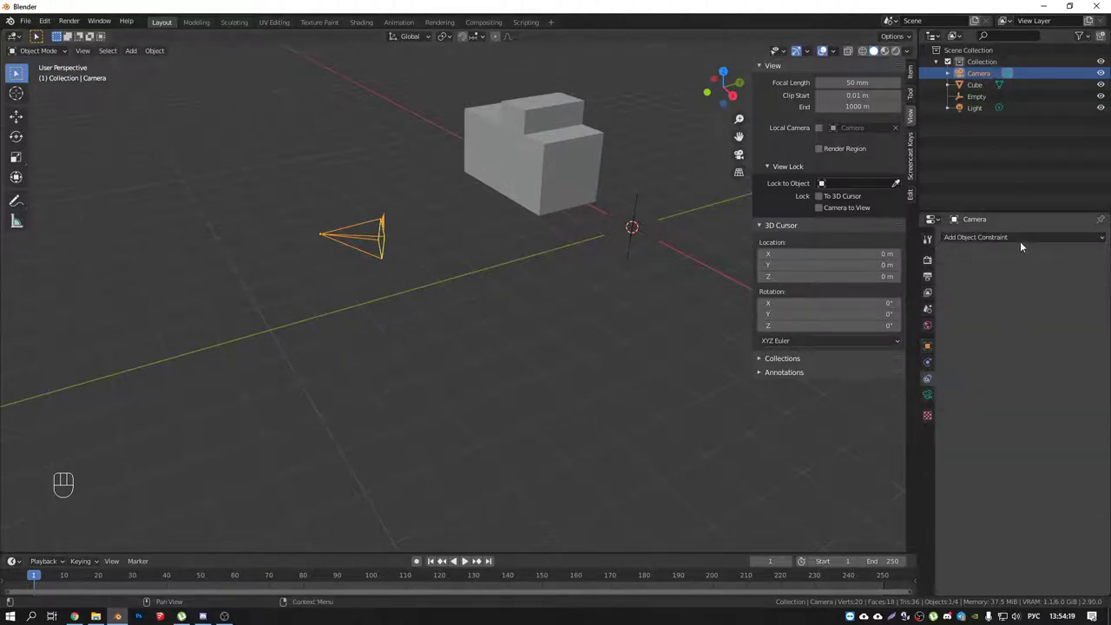
left_click_drag(1023, 243, 999, 315)
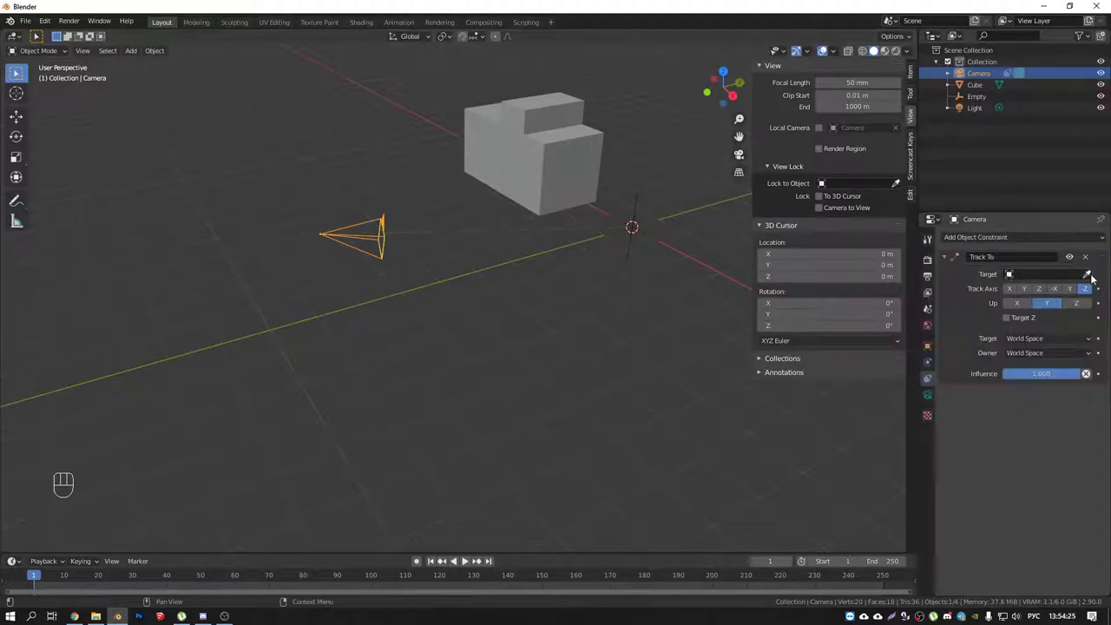
left_click(1095, 278)
left_click_drag(606, 237, 567, 239)
left_click_drag(645, 213, 639, 197)
left_click_drag(585, 209, 637, 214)
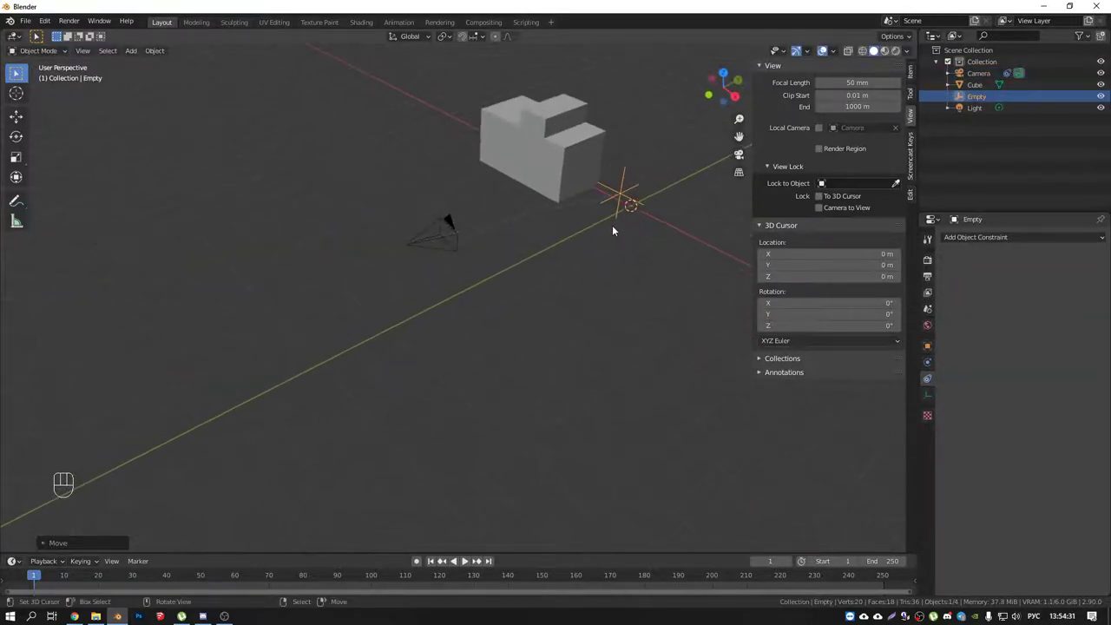
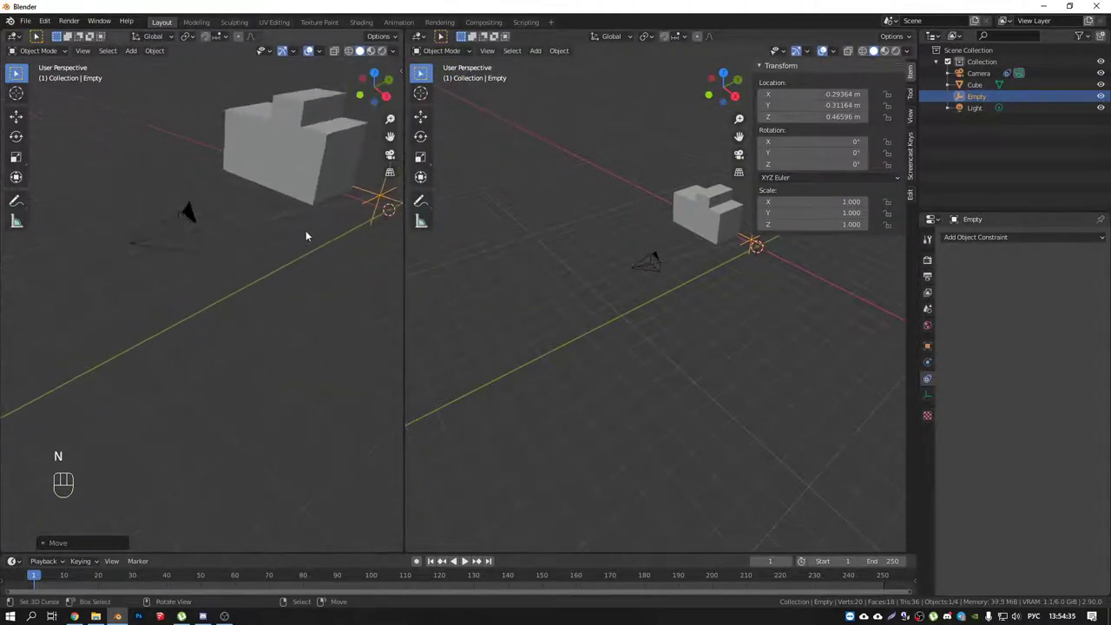
Split the viewport in two and show the camera's view in the left one.
left_click_drag(294, 237, 257, 260)
left_click_drag(319, 231, 220, 257)
right_click(298, 276)
left_click_drag(310, 285, 329, 228)
key("KP_0")
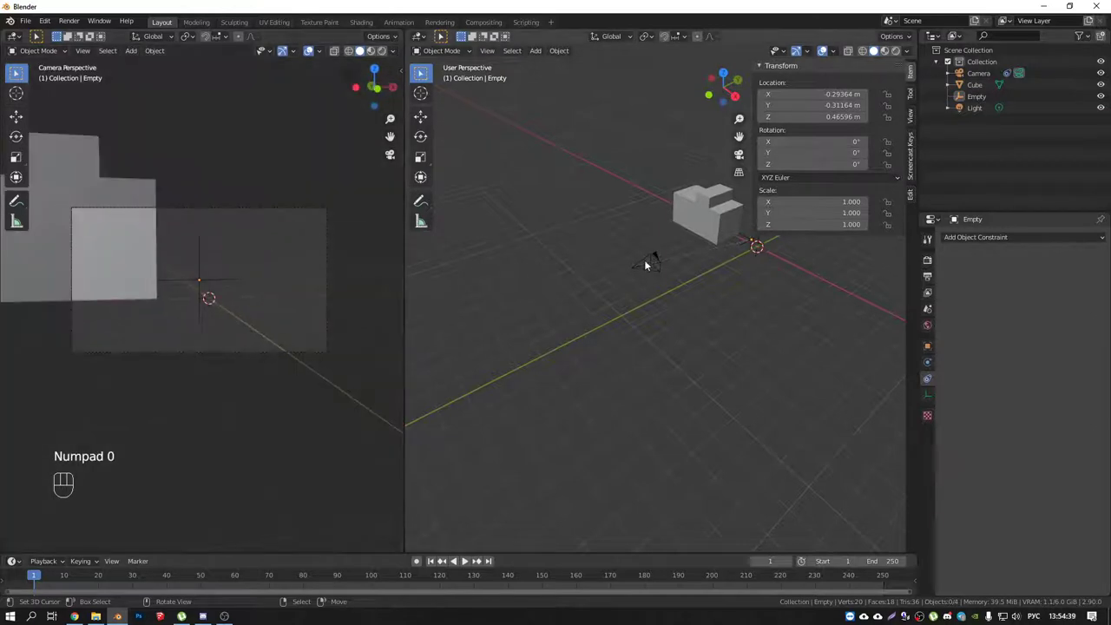
left_click_drag(674, 251, 617, 243)
left_click_drag(761, 267, 748, 257)
From top view move the Empty into the block and the camera further left of it.
key("KP_7")
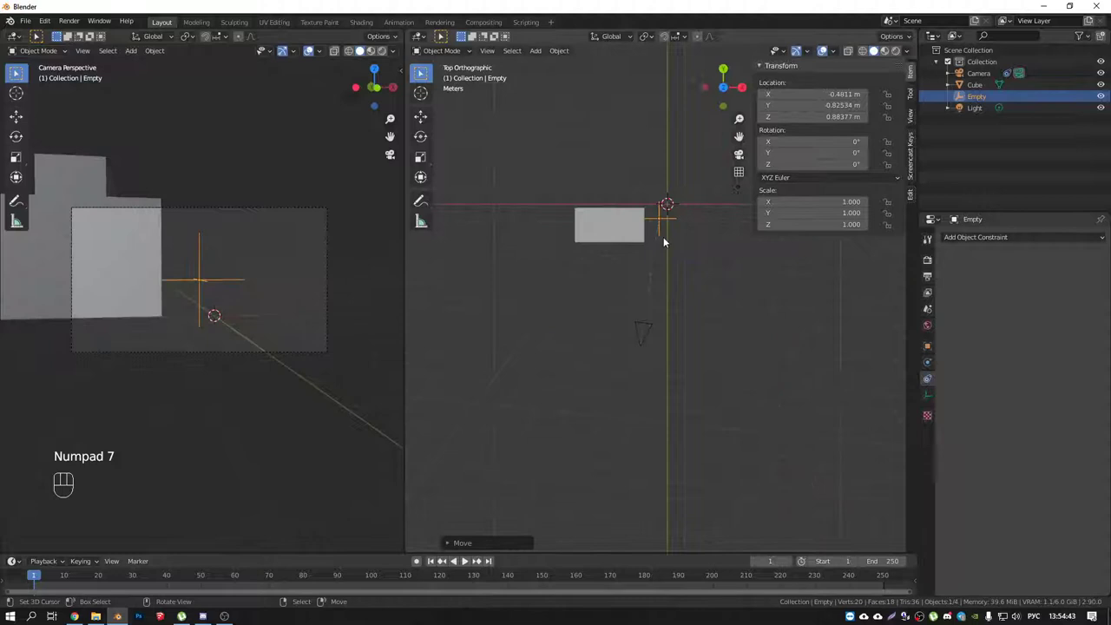
key("g")
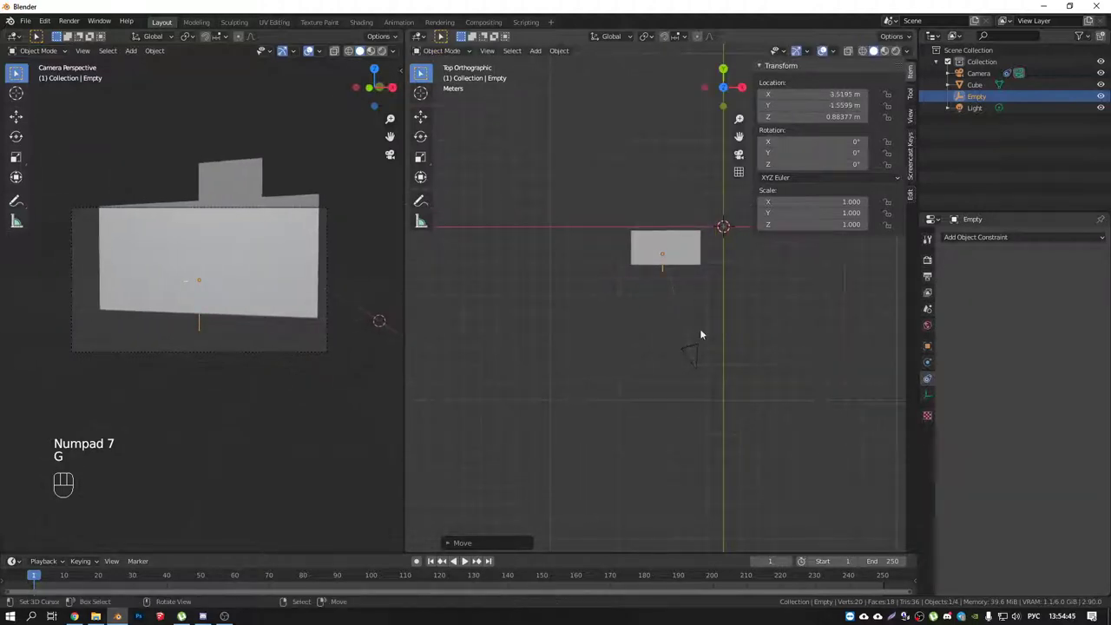
left_click_drag(700, 369, 656, 376)
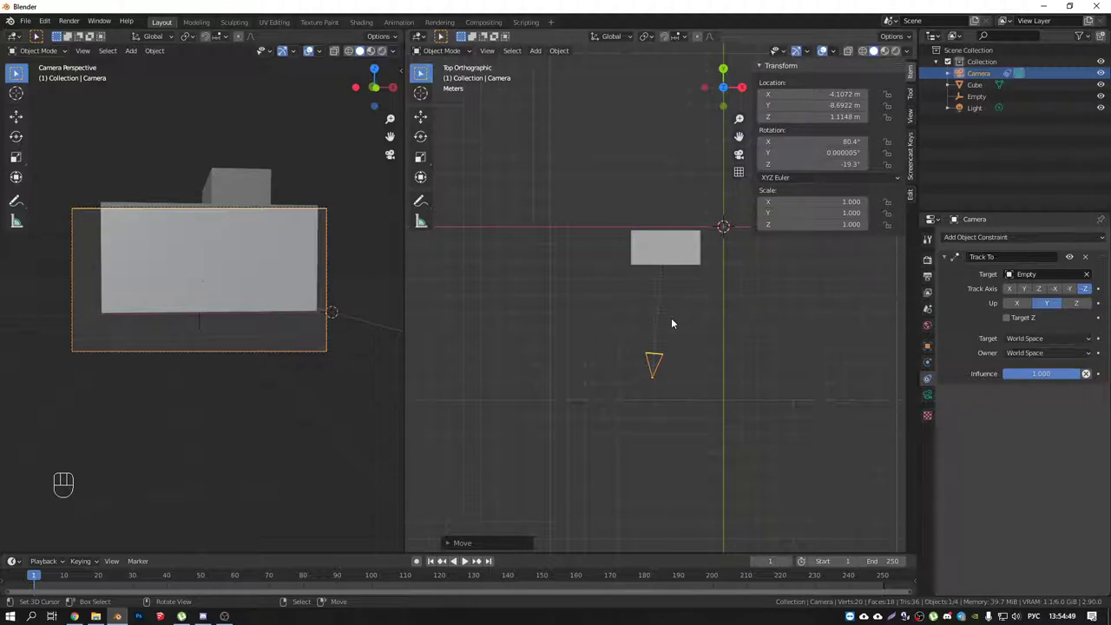
left_click_drag(668, 325, 585, 267)
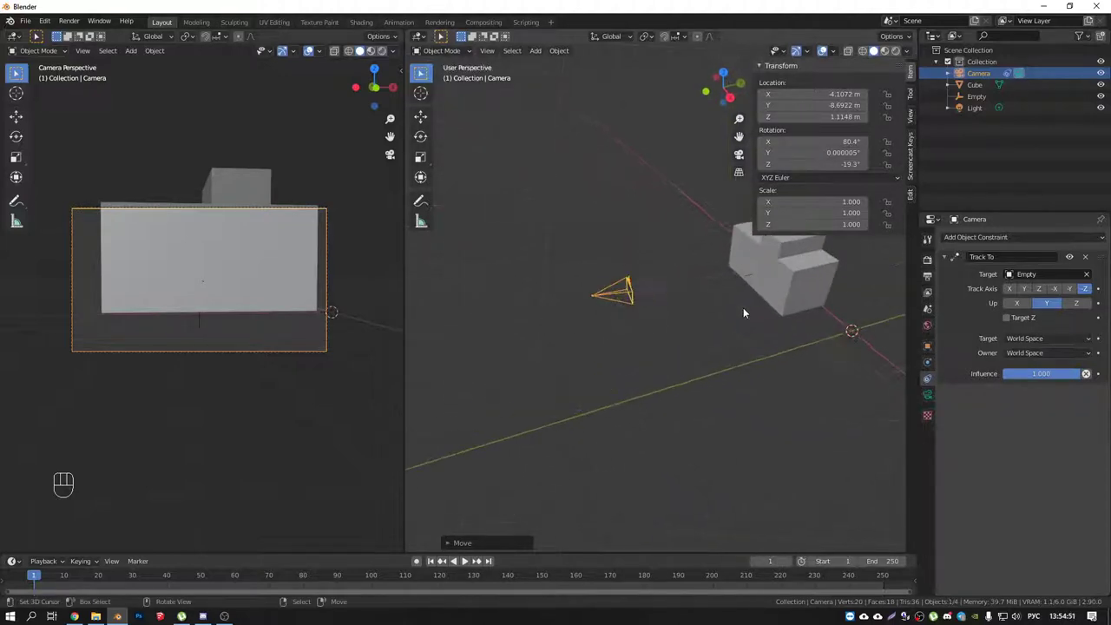
middle_click(766, 280)
right_click(781, 265)
Add a Bezier circle at the block and scale it to about 7.97 into a wide ring around it.
left_click_drag(730, 301, 646, 342)
right_click(642, 336)
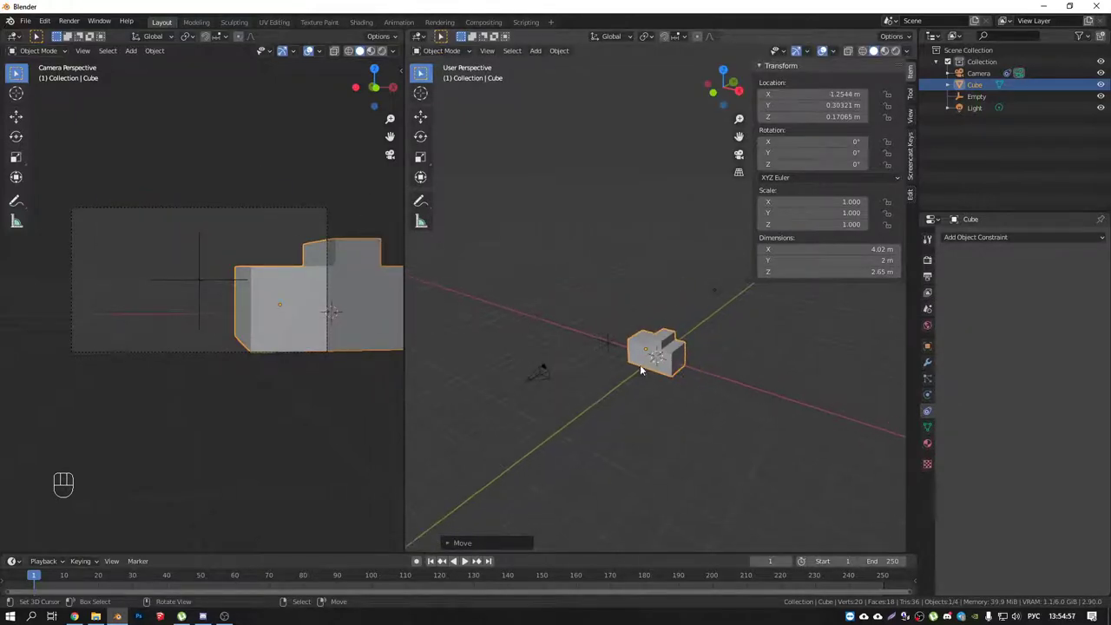
key("shift+a")
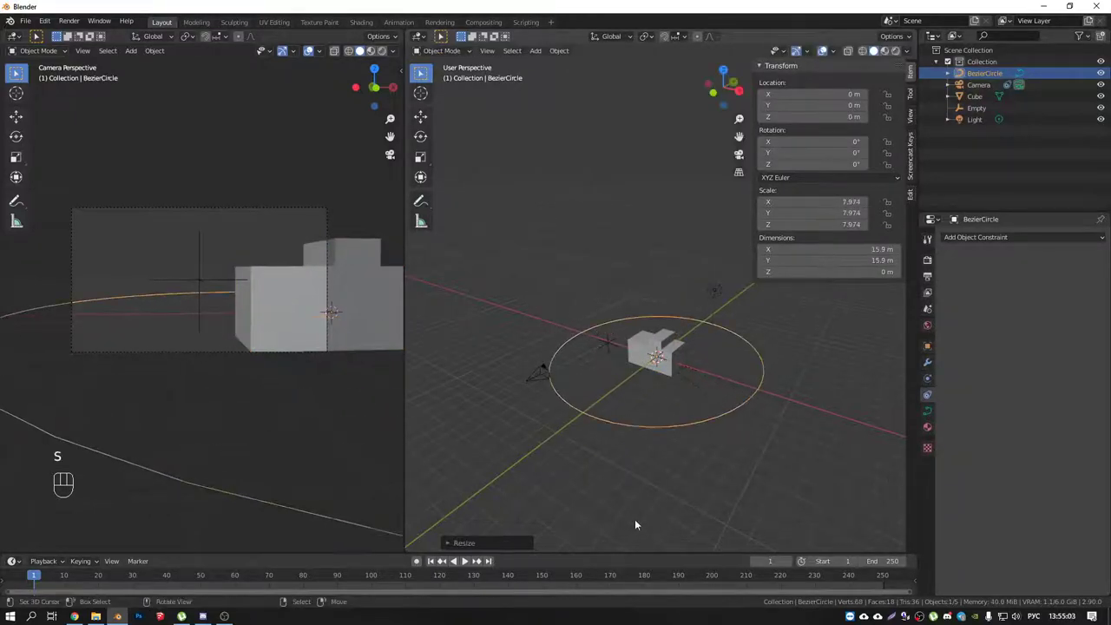
middle_click(561, 404)
Set the camera's Follow Path constraint target to the BezierCircle with the eyedropper.
right_click(531, 339)
left_click_drag(1022, 242, 1068, 316)
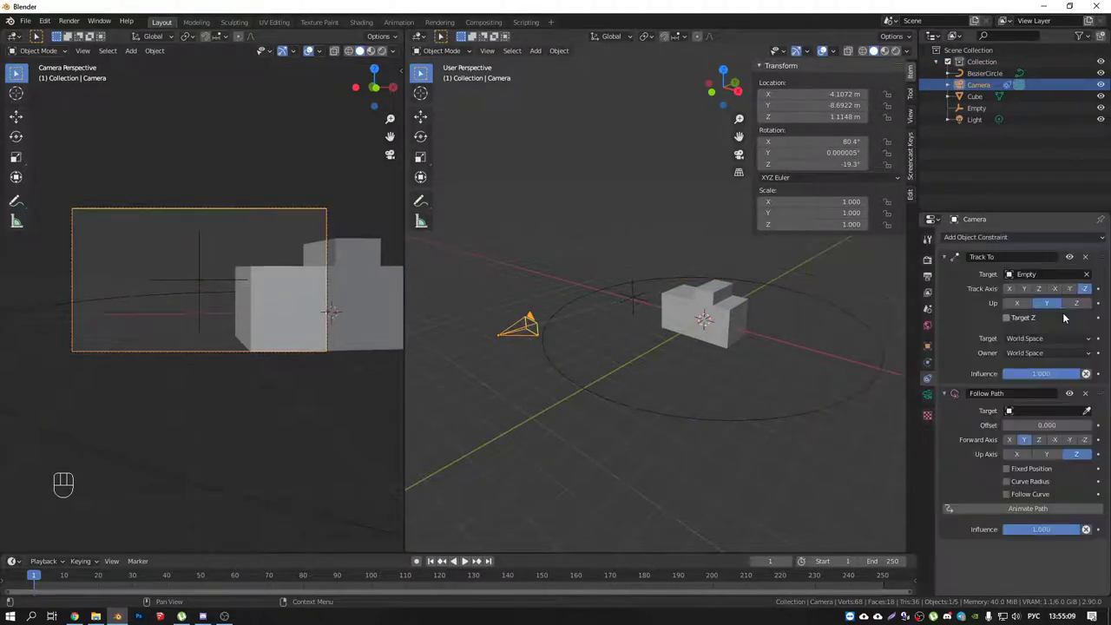
left_click(1090, 414)
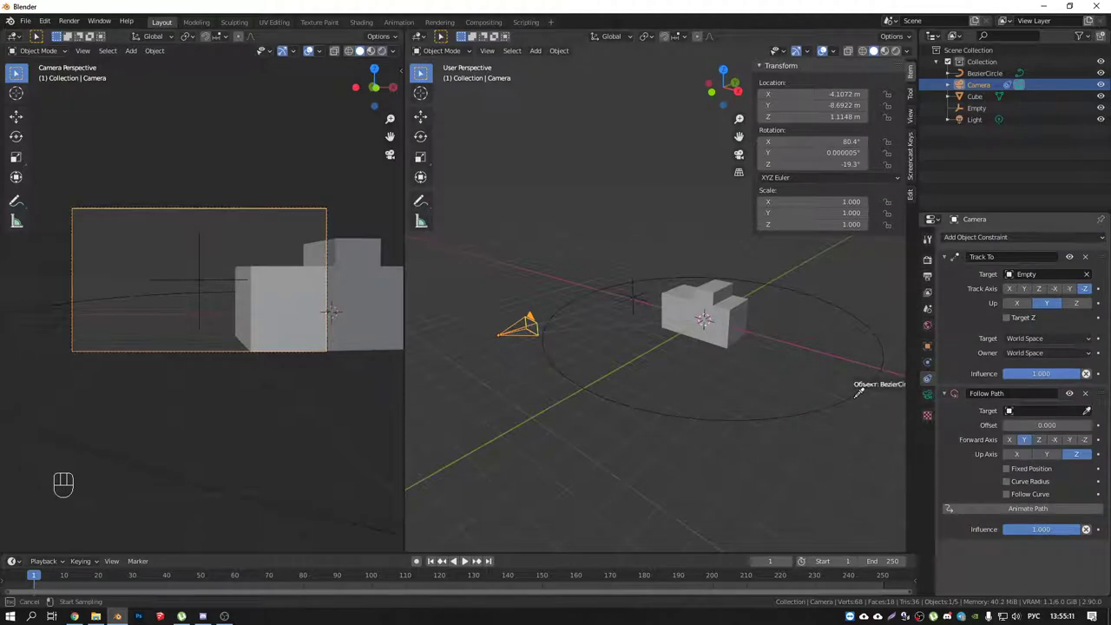
middle_click(660, 390)
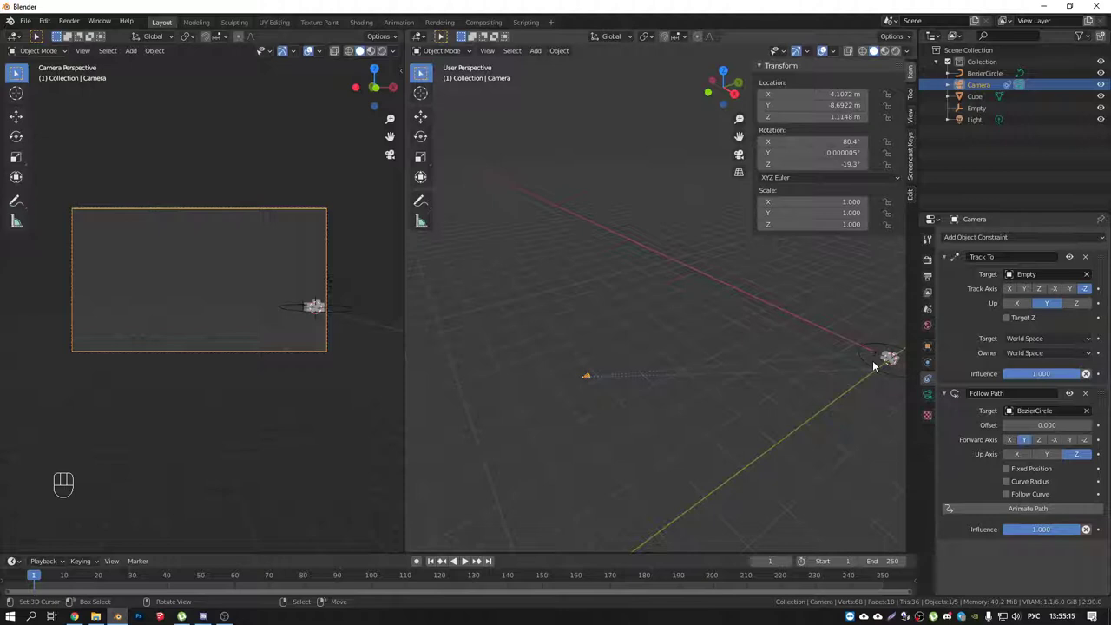
middle_click(739, 395)
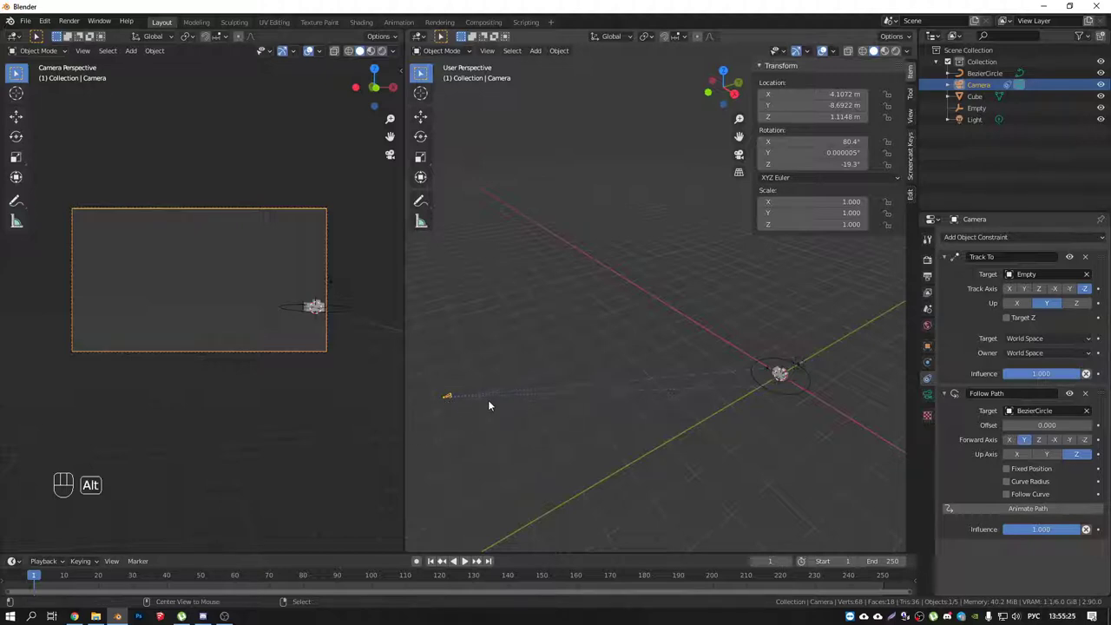
Clear the camera's location and rotation (Alt+G, Alt+R) so it sits on the circle.
key("alt+g")
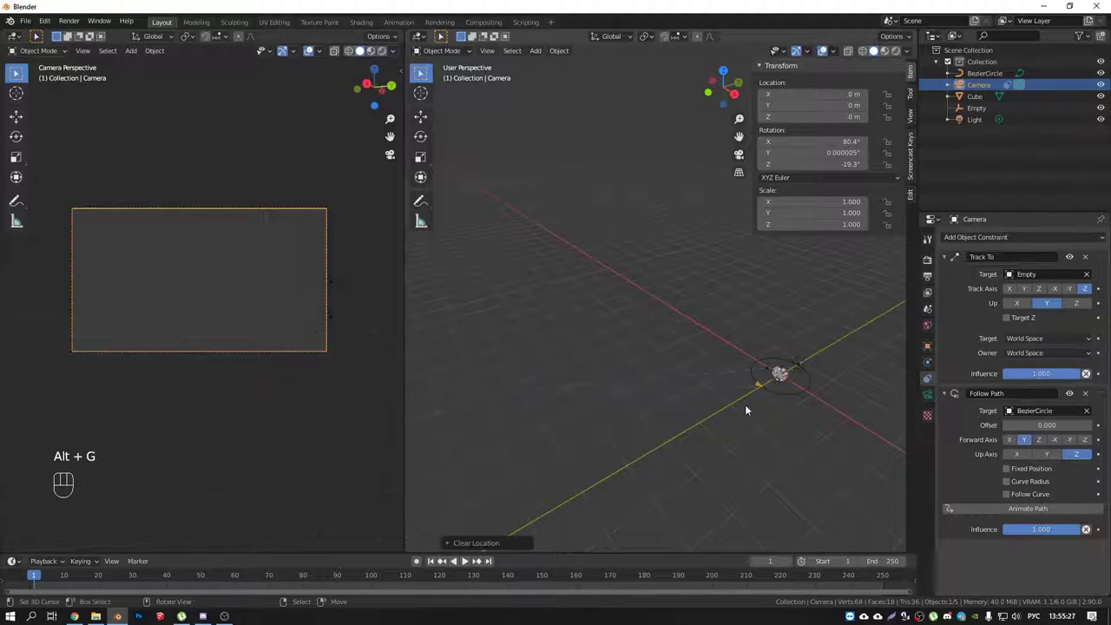
middle_click(681, 407)
left_click_drag(660, 390, 650, 398)
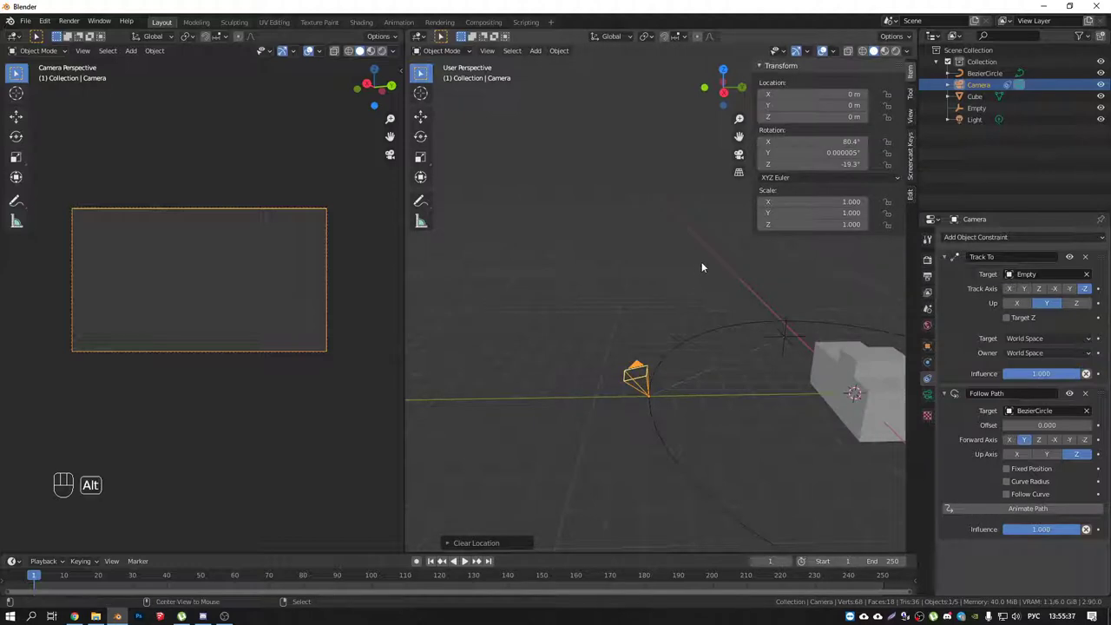
key("alt+r")
middle_click(645, 388)
Move the Track To constraint below Follow Path so path following evaluates first.
right_click(643, 369)
left_click_drag(678, 380, 705, 391)
left_click_drag(717, 270, 751, 324)
left_click_drag(690, 331, 709, 404)
right_click(774, 368)
right_click(655, 388)
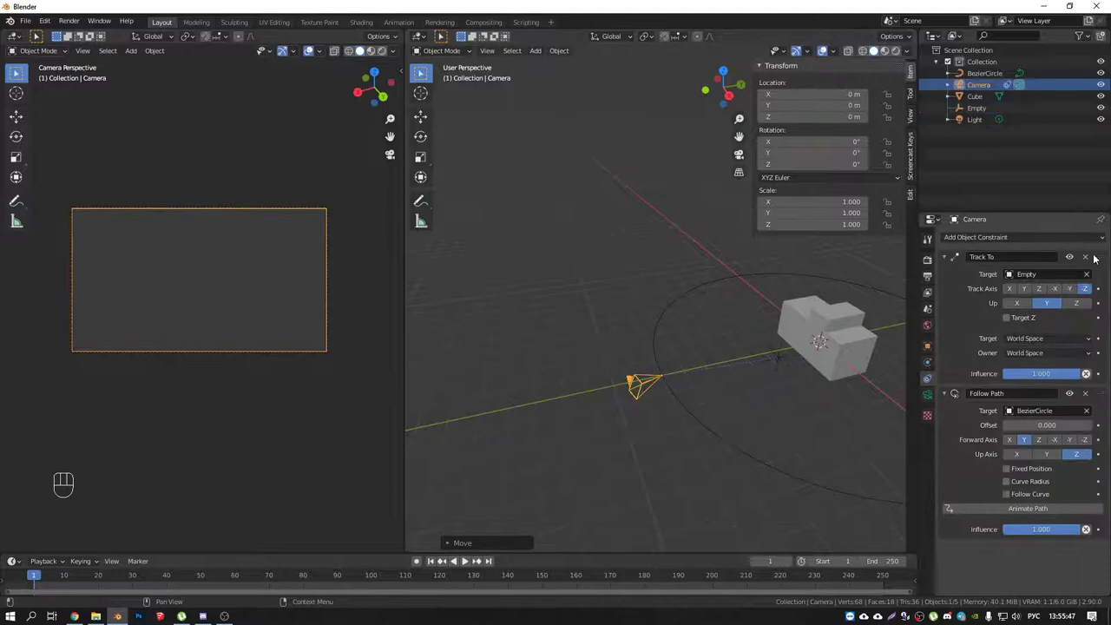
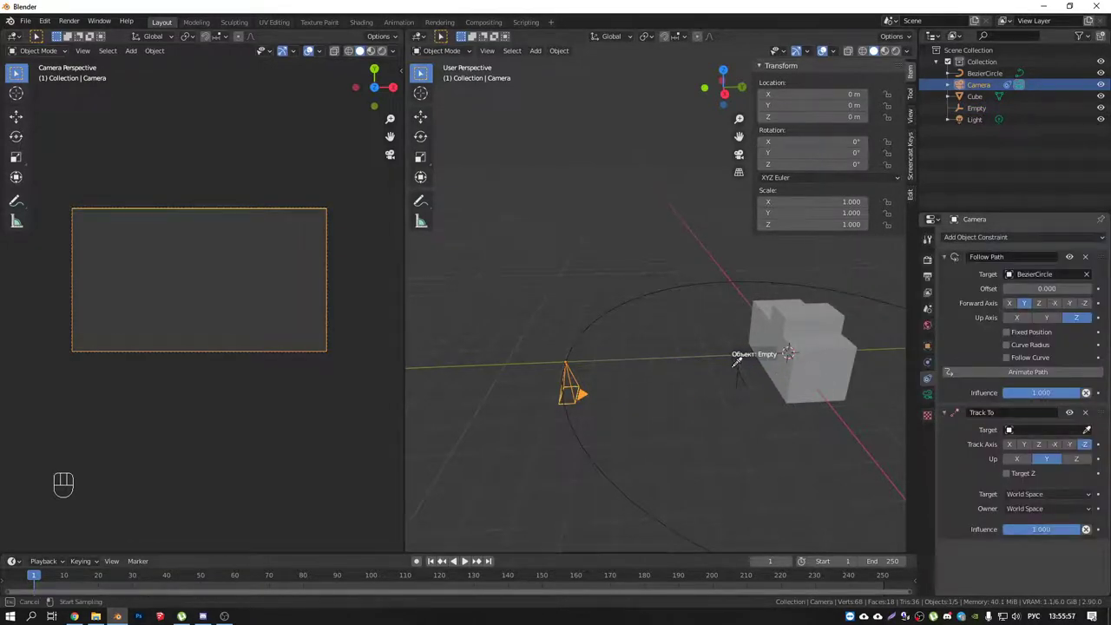
Retarget Track To at the Empty and move the Empty into the block's centre.
left_click_drag(664, 382, 730, 383)
left_click_drag(731, 354, 772, 347)
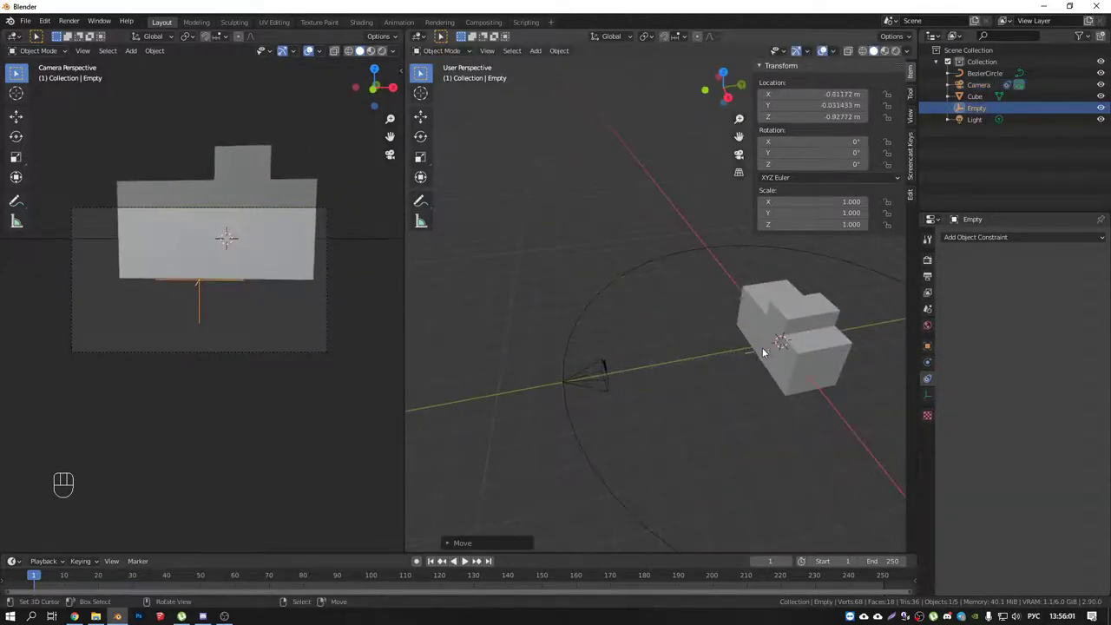
key("KP_1")
left_click_drag(674, 345, 708, 294)
left_click_drag(620, 310, 592, 330)
right_click(610, 376)
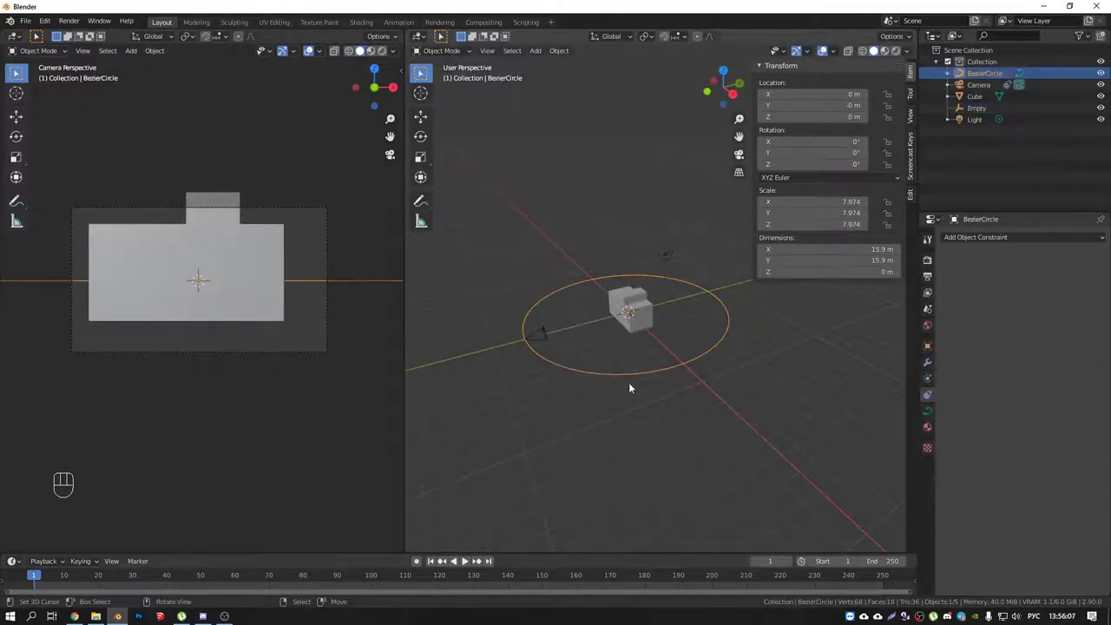
Scale the Bezier circle to 7.634 and lift it along Z to about 3.92 above the block.
middle_click(648, 367)
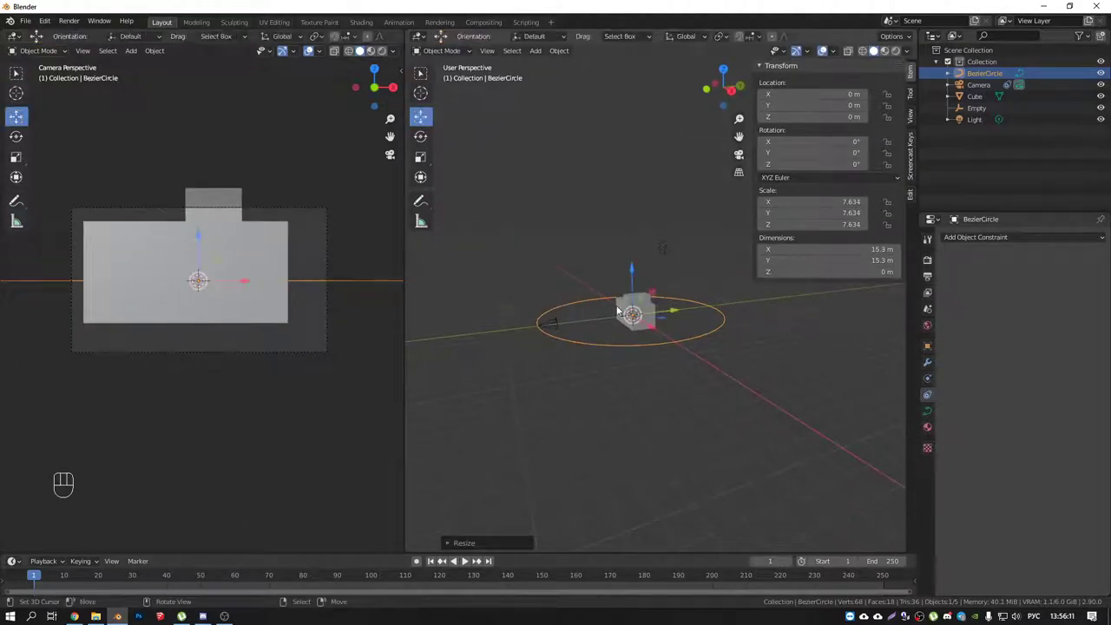
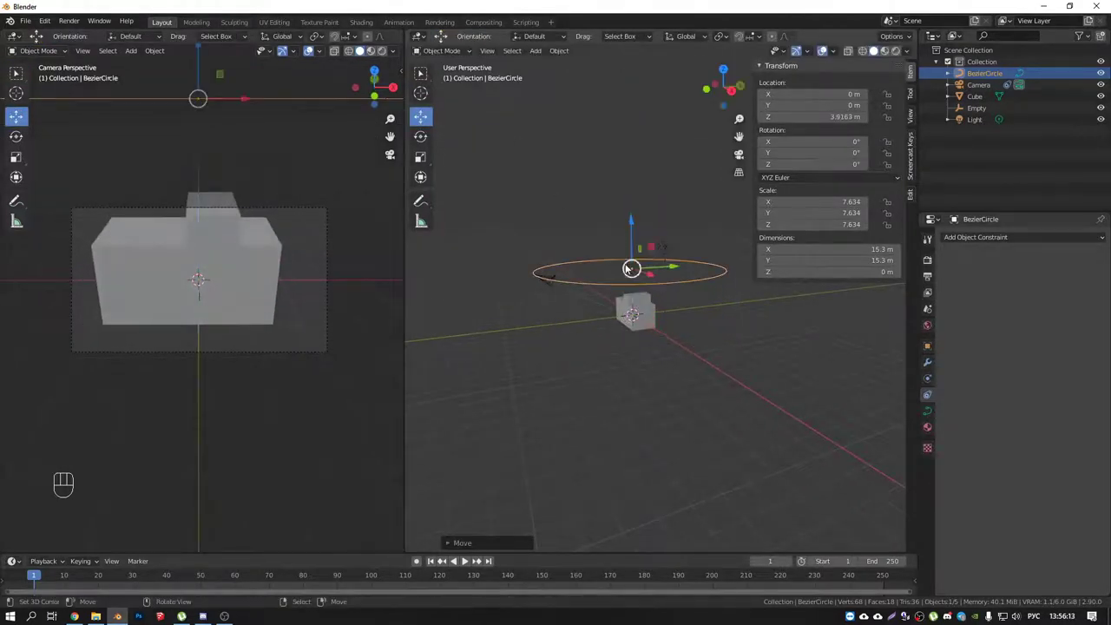
left_click(467, 563)
left_click(464, 564)
left_click_drag(123, 579, 35, 580)
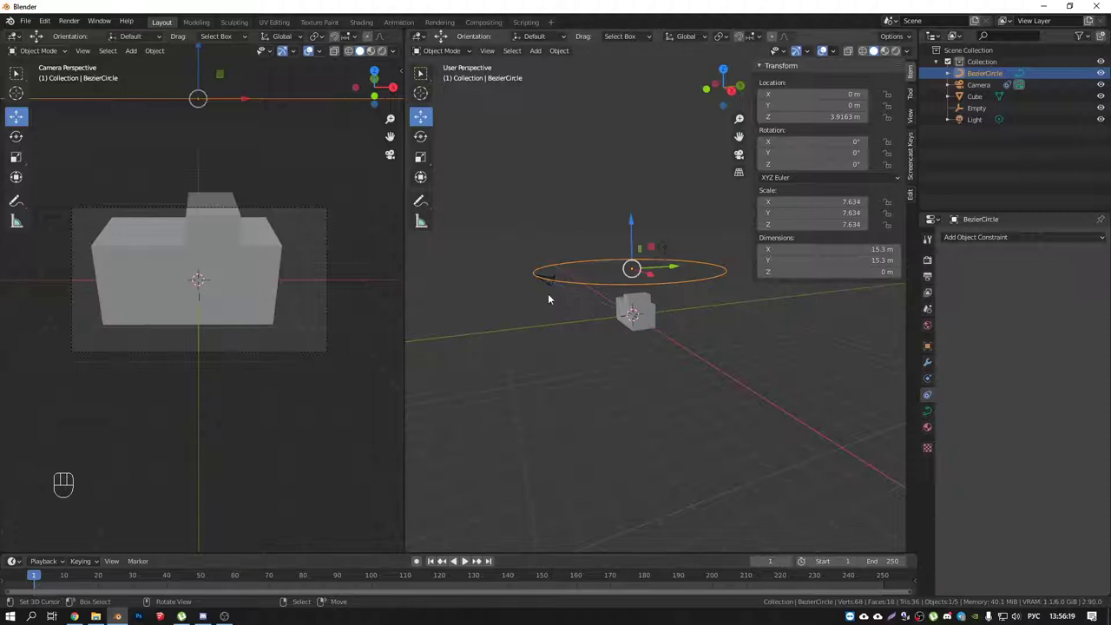
right_click(554, 286)
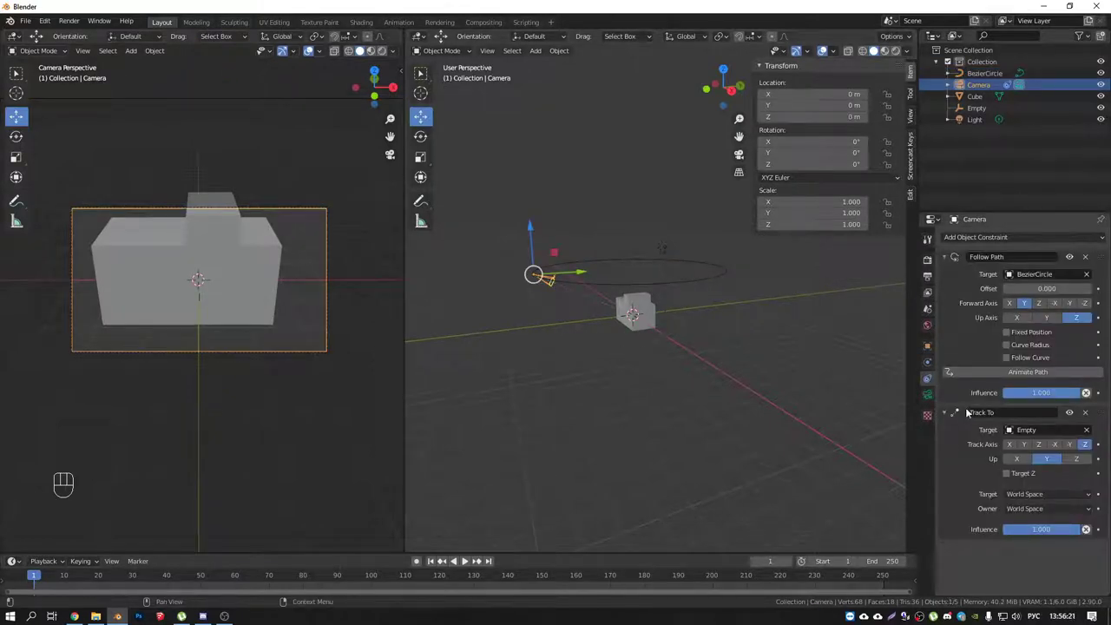
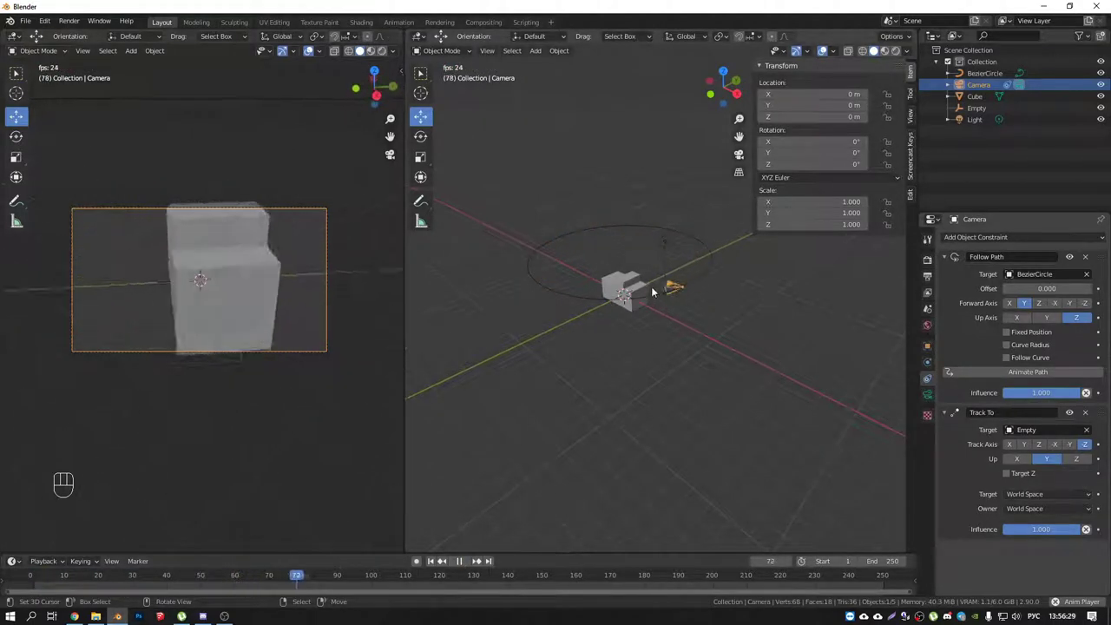
Play and stop the camera orbit preview, then select the BezierCircle for its path animation settings.
key("space")
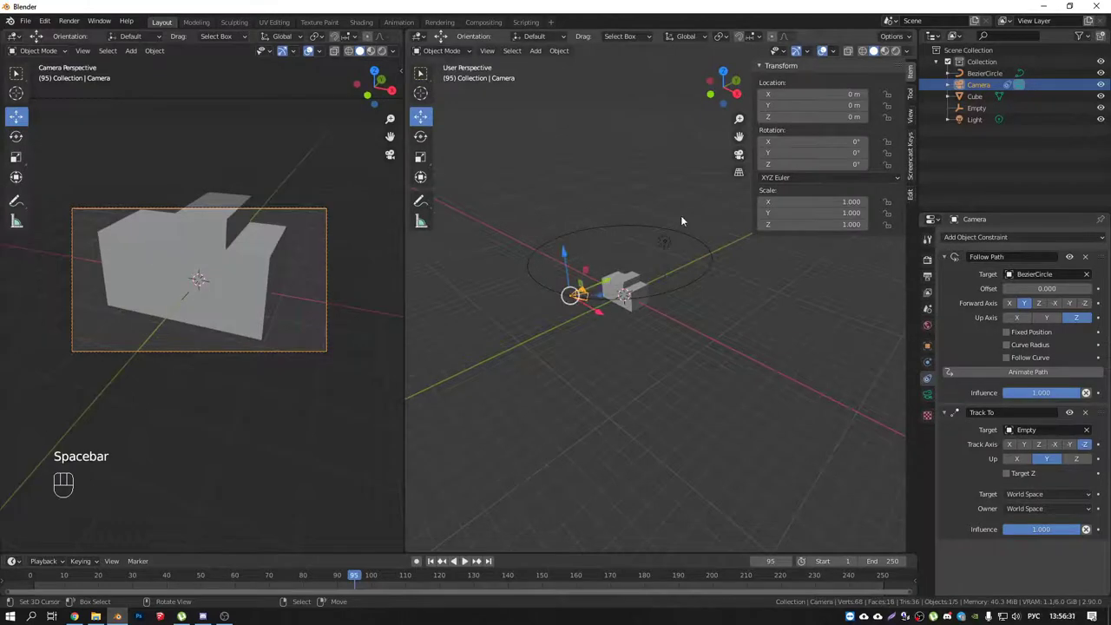
left_click_drag(607, 322, 623, 328)
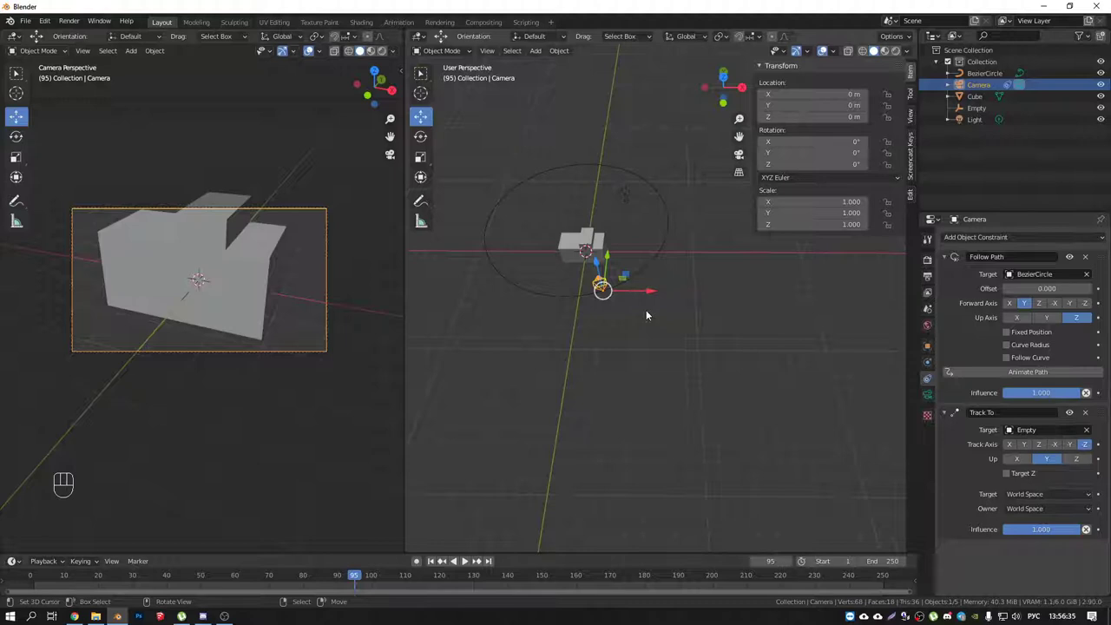
right_click(661, 259)
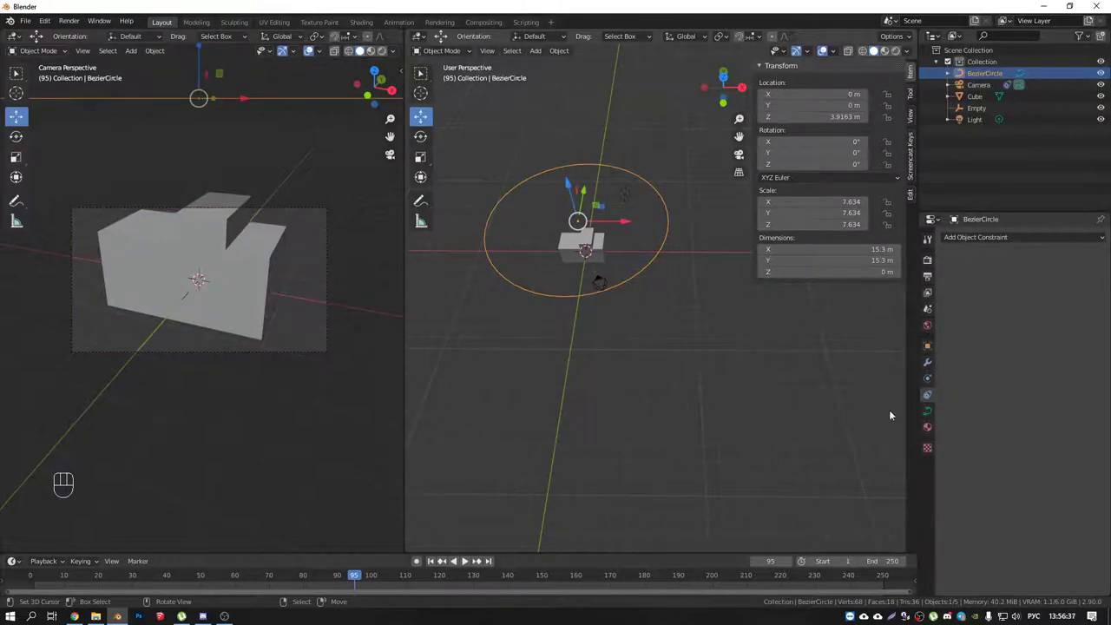
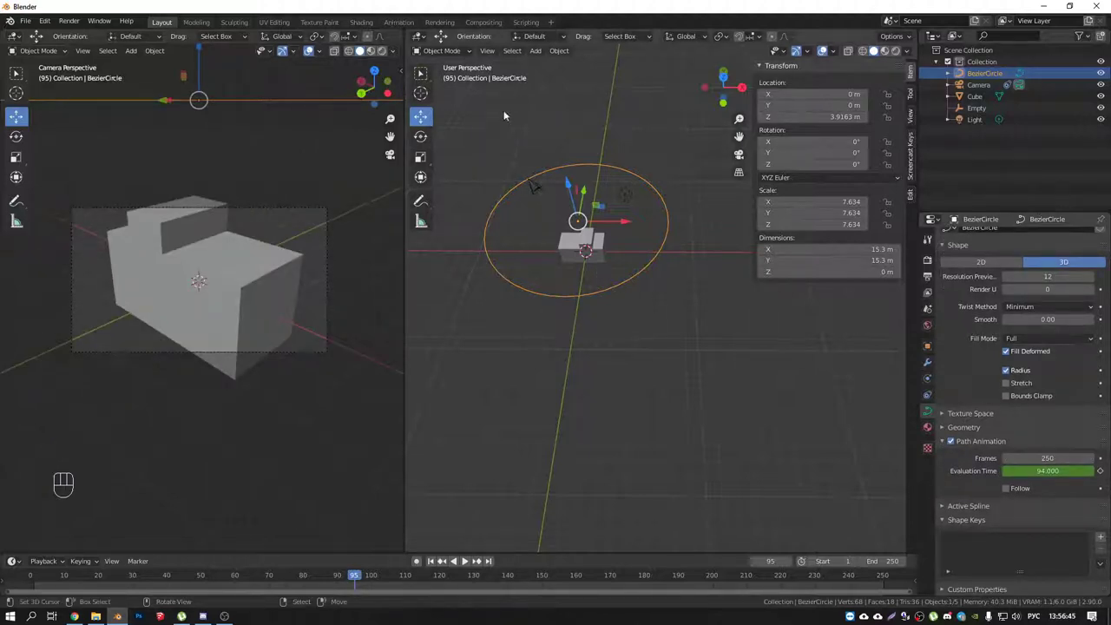
Scrub the timeline to frame 175 to check the camera's progress, then start adding an object with Shift+A.
left_click_drag(360, 574, 639, 515)
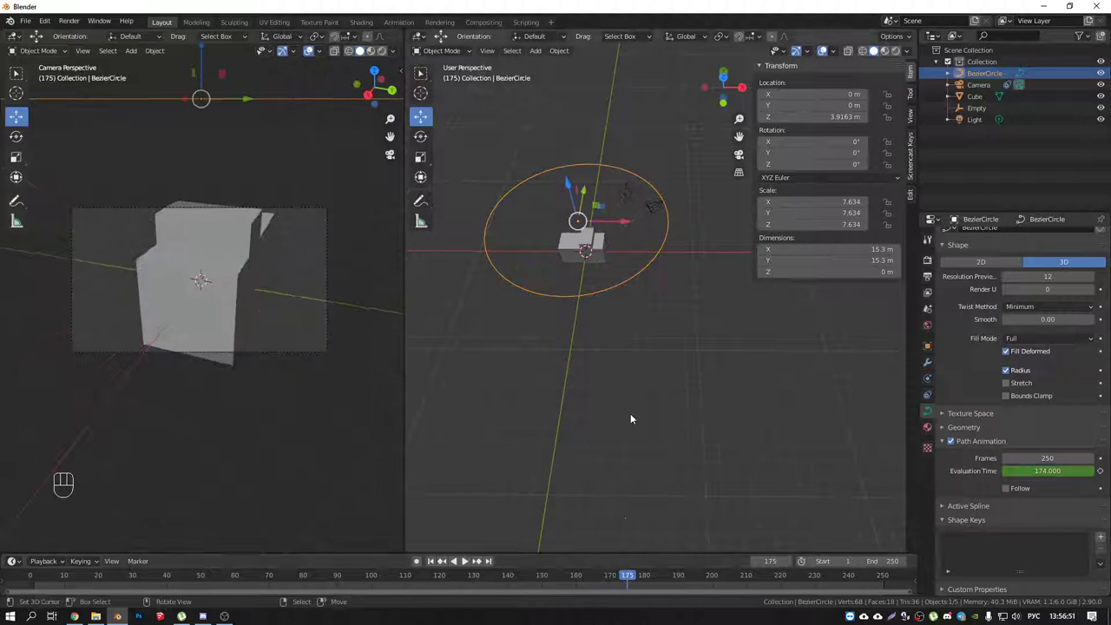
left_click_drag(629, 306, 623, 278)
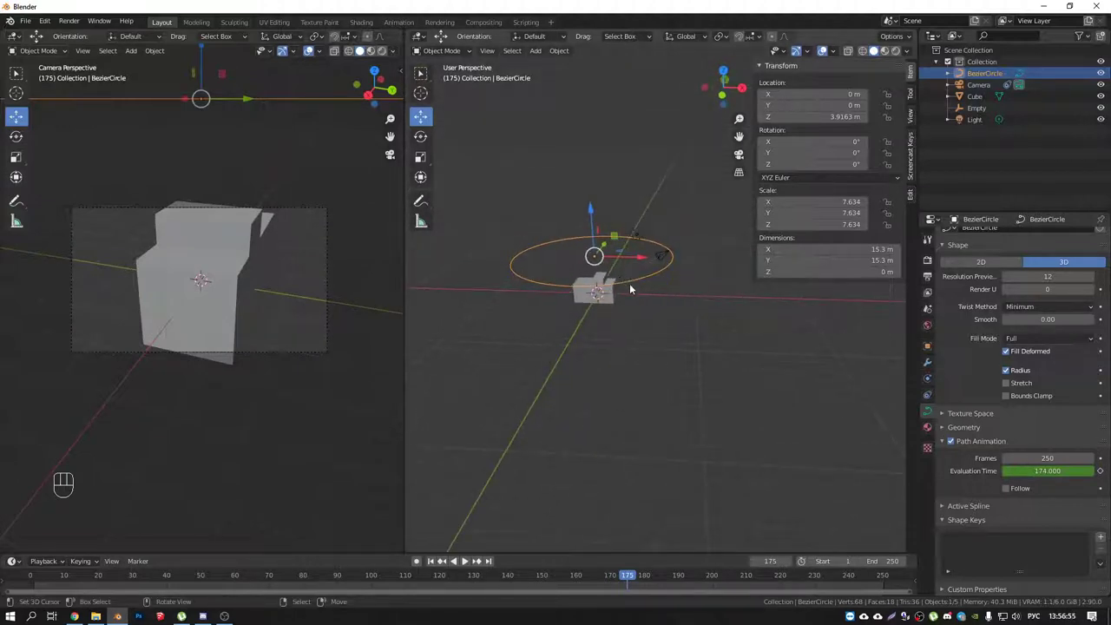
left_click_drag(634, 291, 641, 295)
key("shift+a")
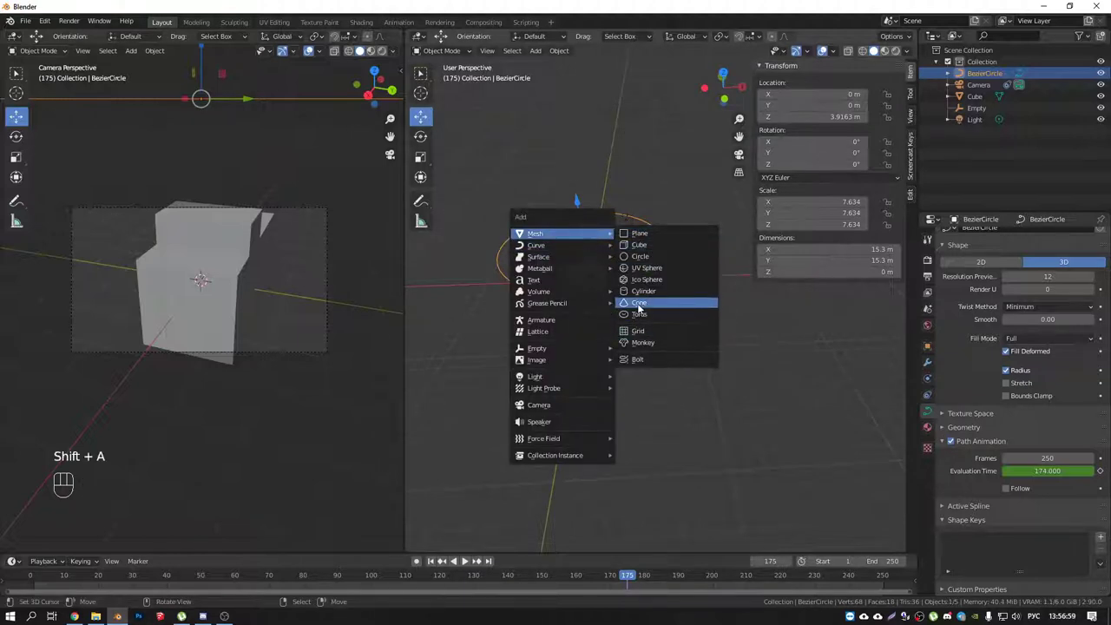
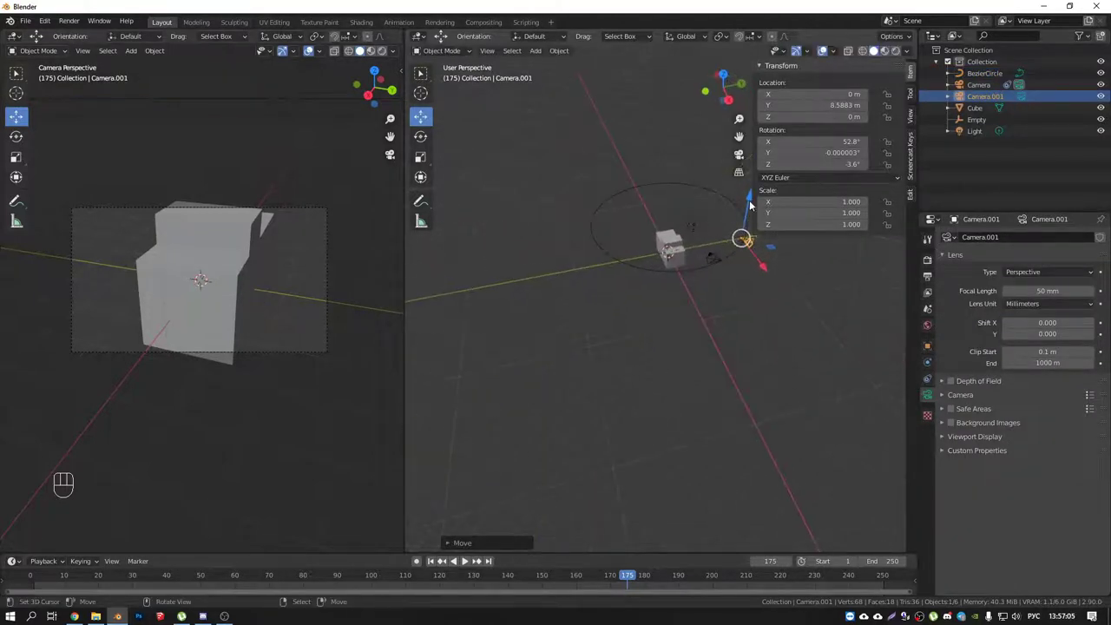
Place the new camera at Y 8.59, Z 5.16 above the circle and look through it.
left_click_drag(678, 239, 682, 254)
left_click(696, 231)
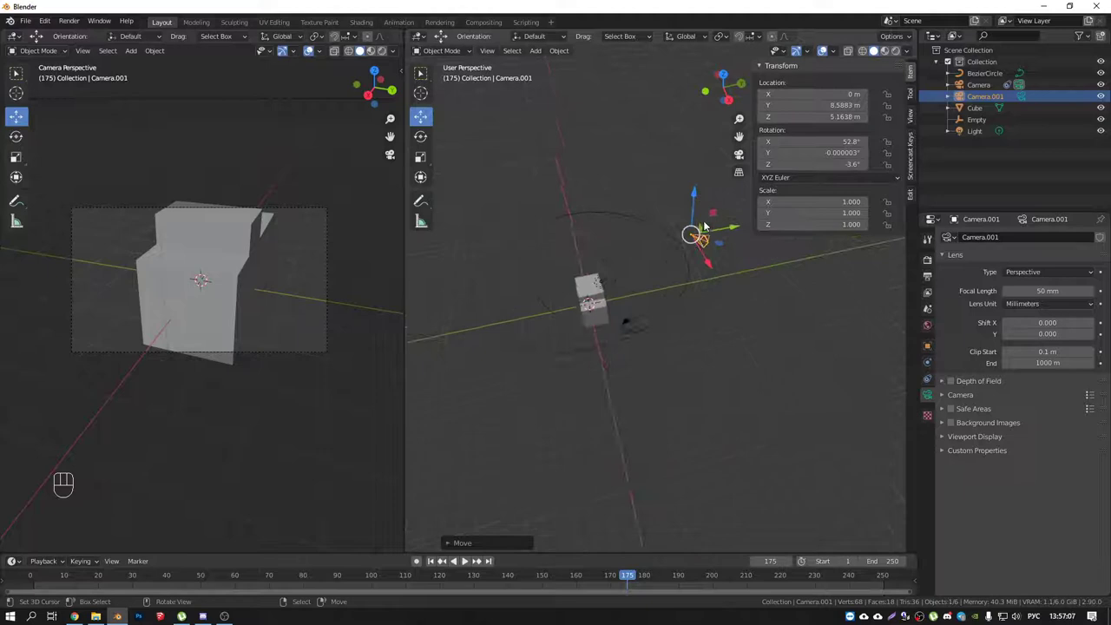
left_click_drag(709, 251, 689, 234)
middle_click(616, 314)
key("KP_0")
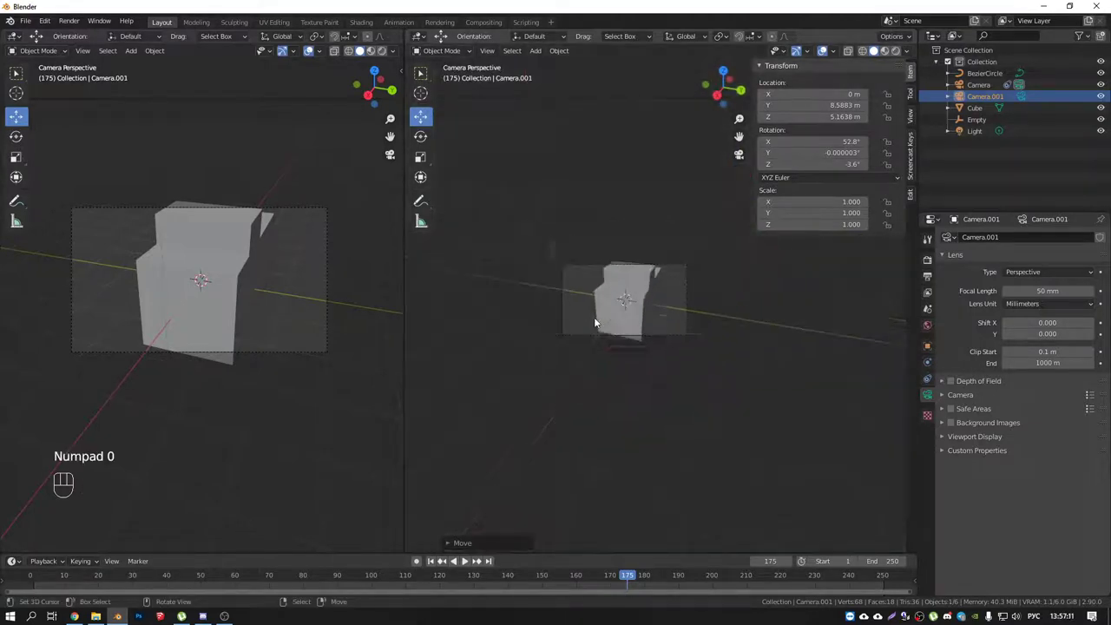
Leave the camera view and orbit to see the new camera and the block together.
left_click_drag(618, 284, 667, 317)
left_click_drag(723, 325, 643, 326)
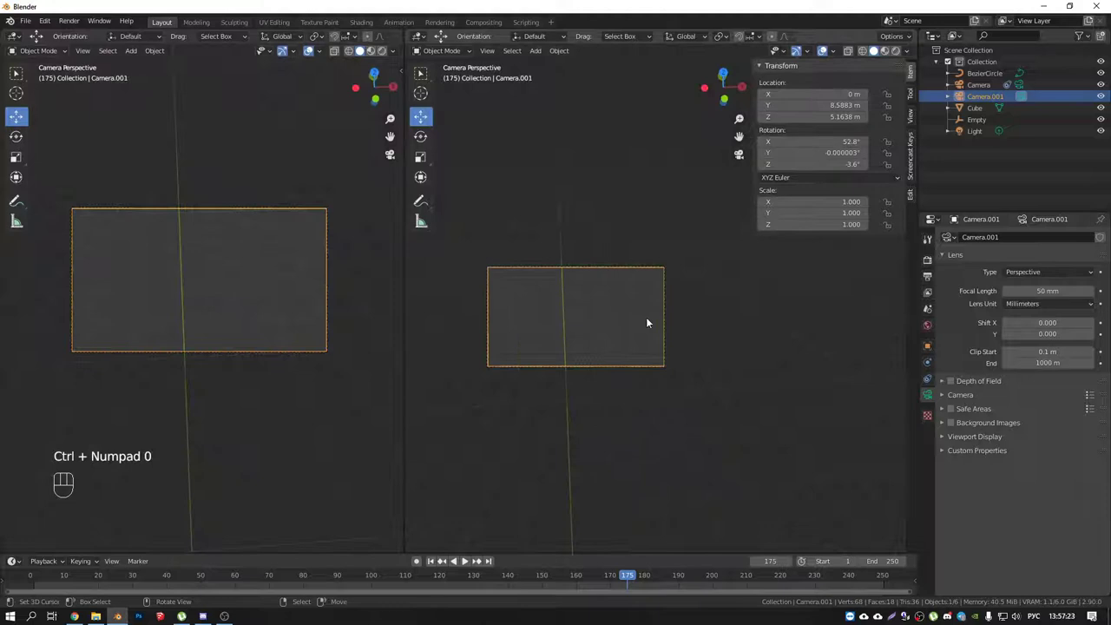
left_click_drag(644, 323, 565, 342)
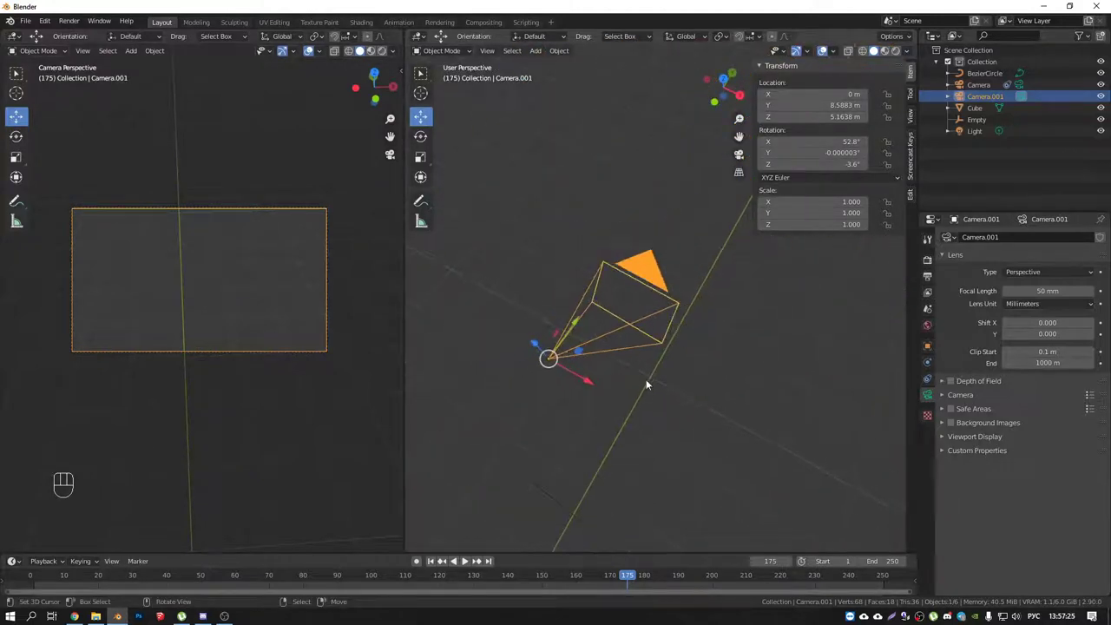
left_click_drag(640, 365, 589, 347)
Choose Camera.001 as the scene's active camera in Scene properties.
middle_click(642, 367)
left_click(931, 277)
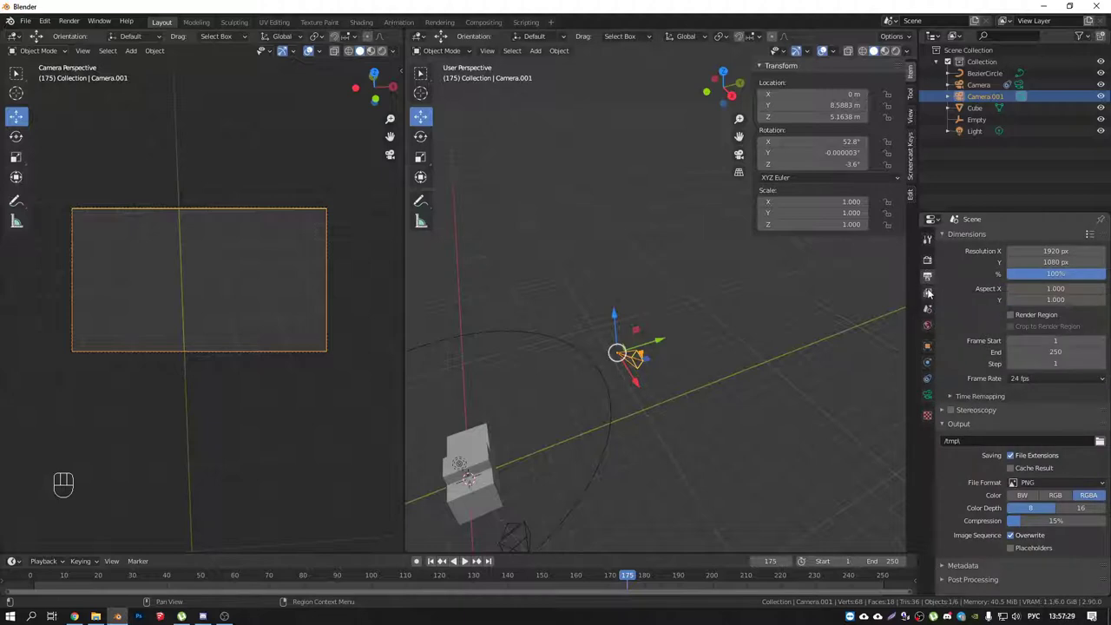
left_click(932, 293)
left_click(931, 310)
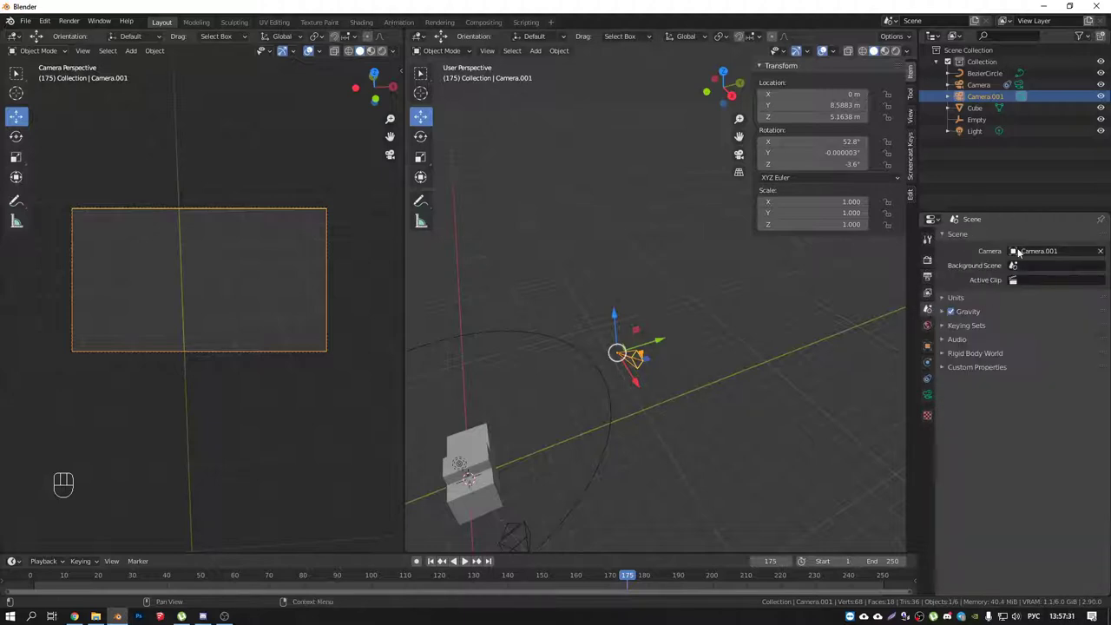